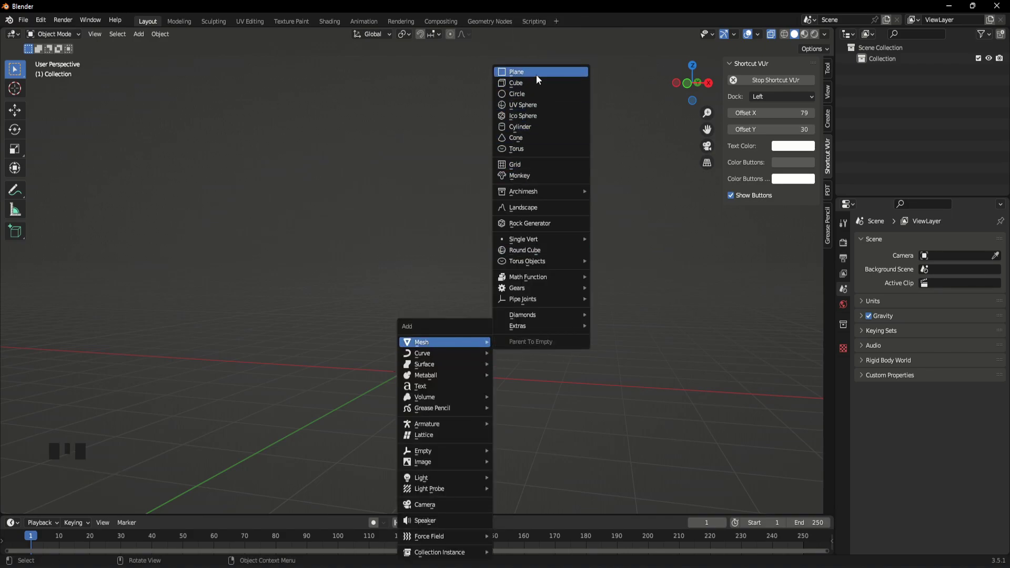
- Merge the default plane's vertices into a single point and delete the leftover plane object
scroll(up, 3)
drag(478, 365, 482, 411)
drag(481, 407, 499, 323)
drag(493, 334, 499, 324)
key(Tab)
key(m)
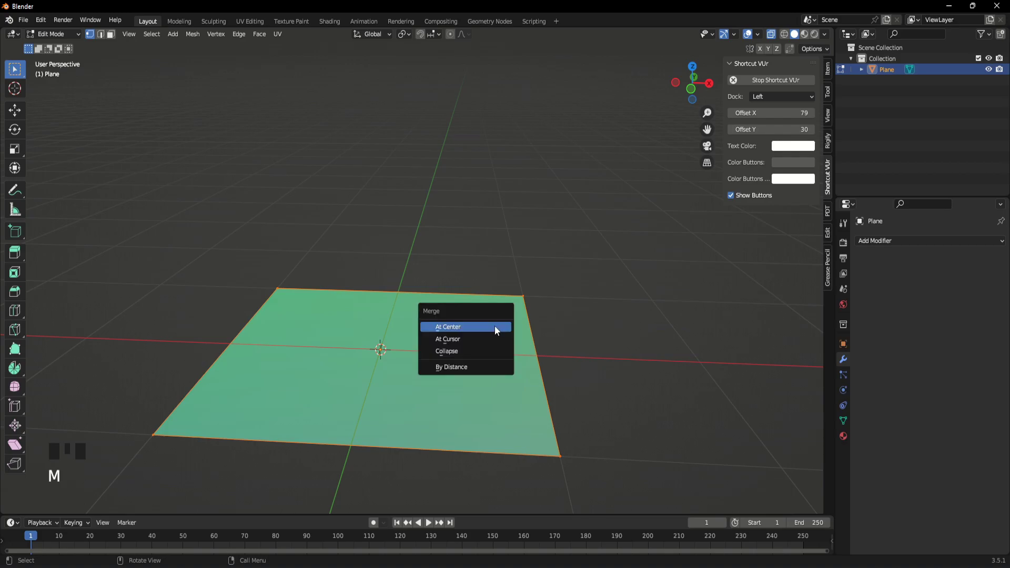
key(Tab)
scroll(down, 3)
scroll(down, 3)
key(Delete)
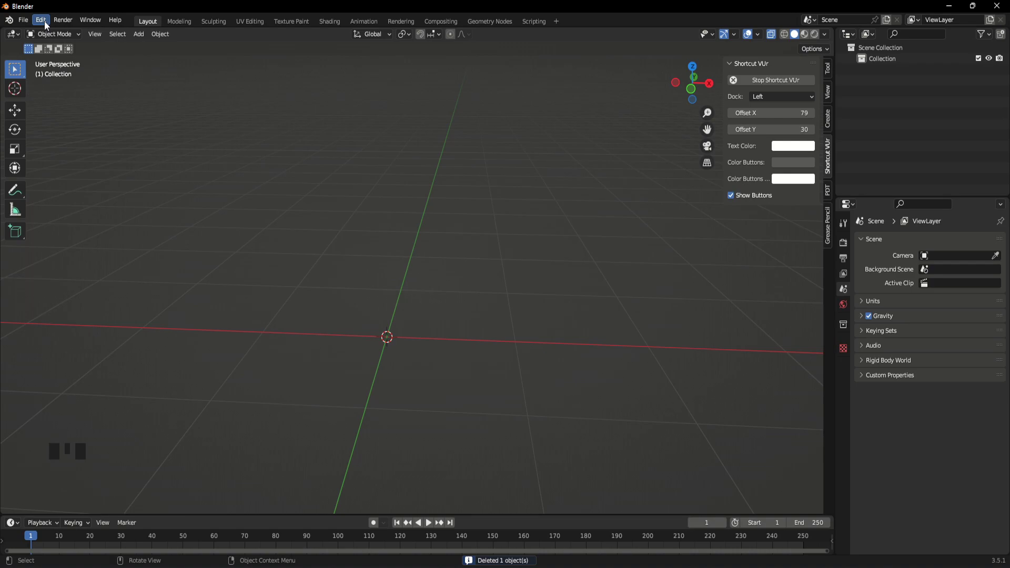
- Bring up the Add Mesh list showing the Extra Objects primitives
drag(48, 24, 59, 160)
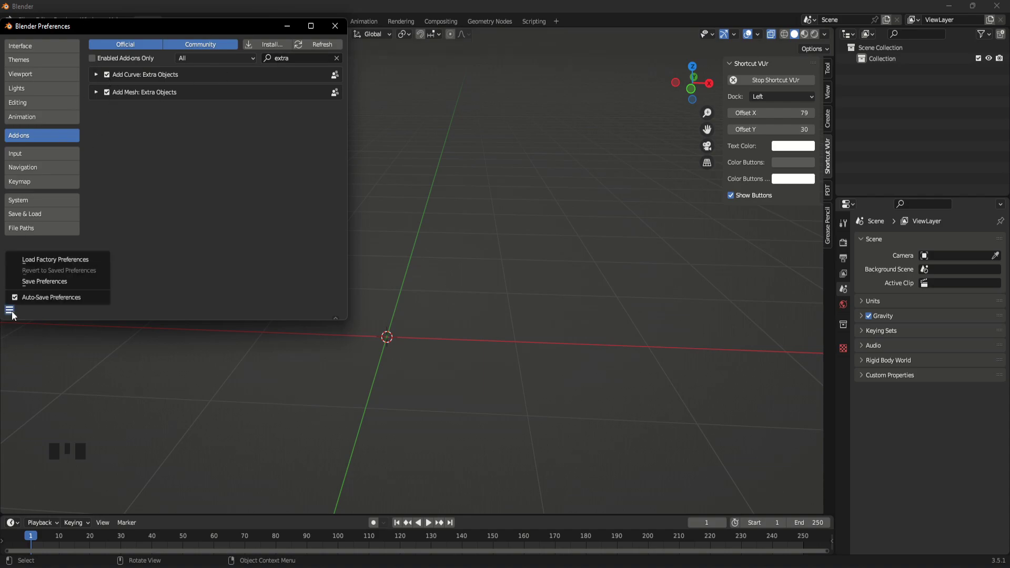
key(shift+a)
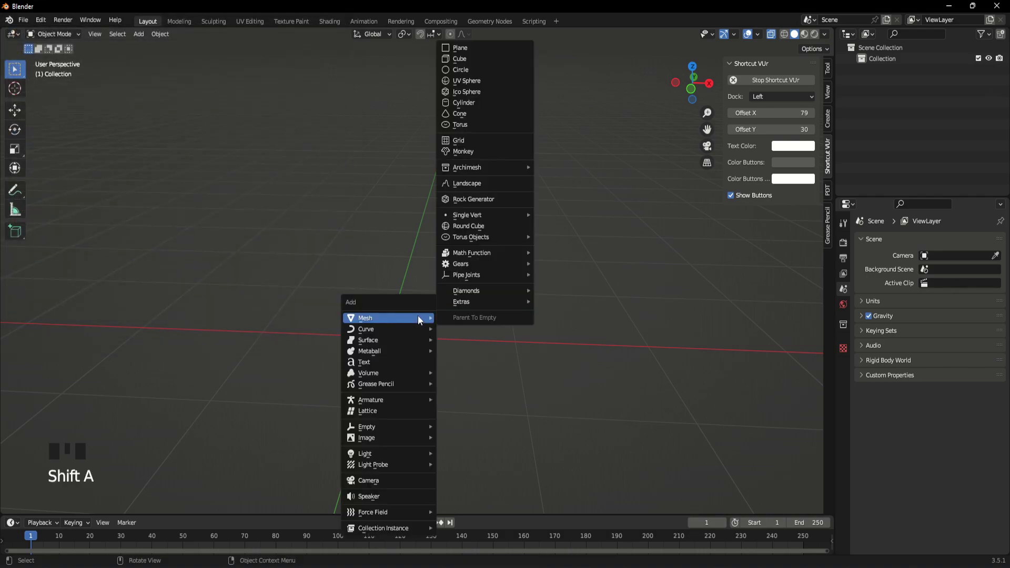
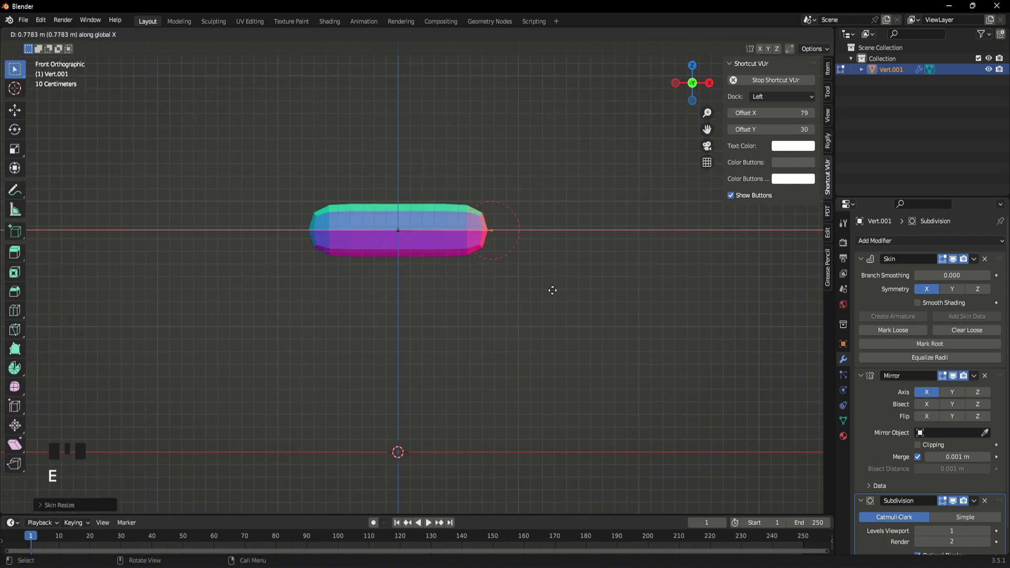
- Extrude mirrored legs down from the hip ends and a spine upward along Z from the centre
key(e)
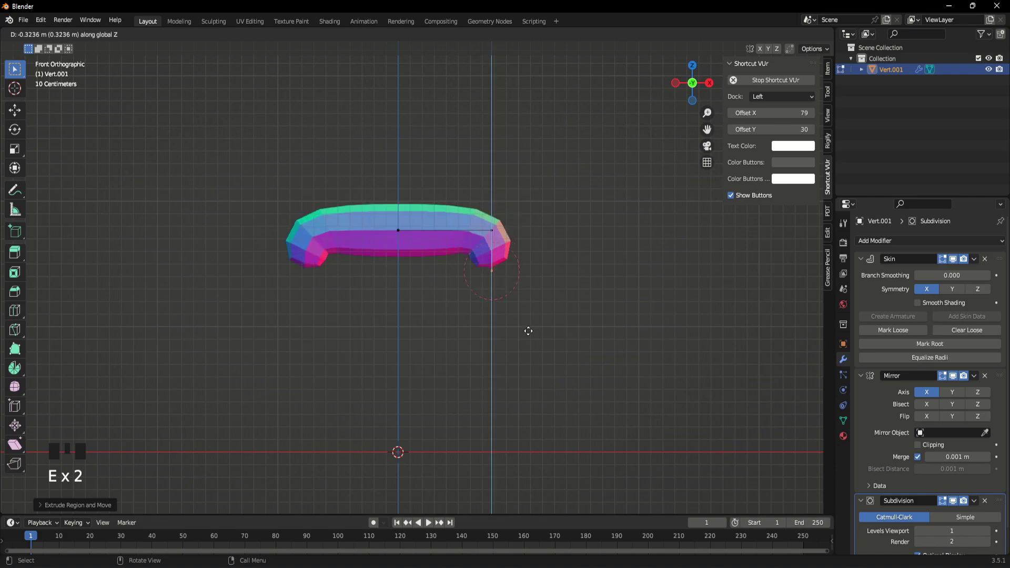
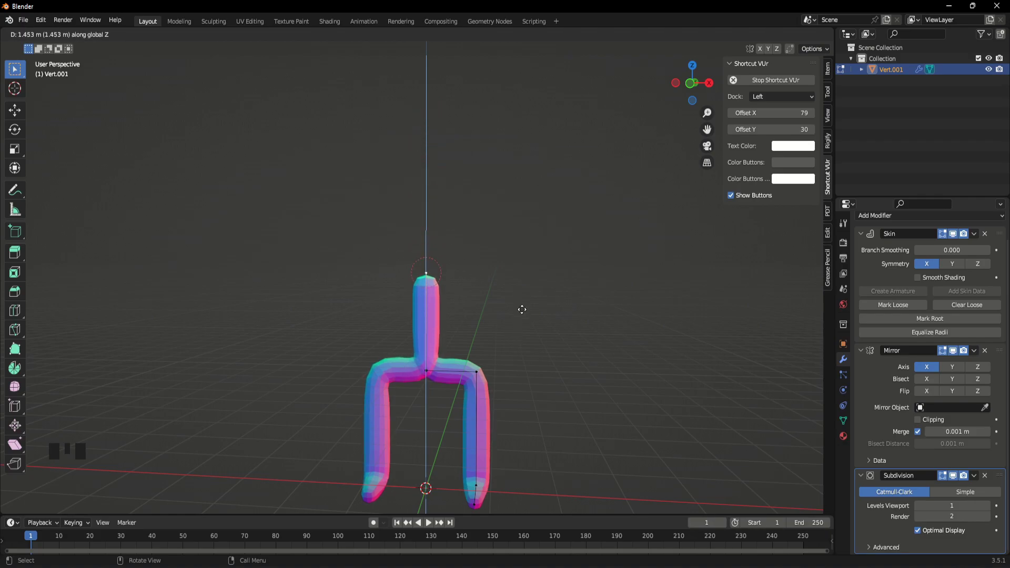
key(e)
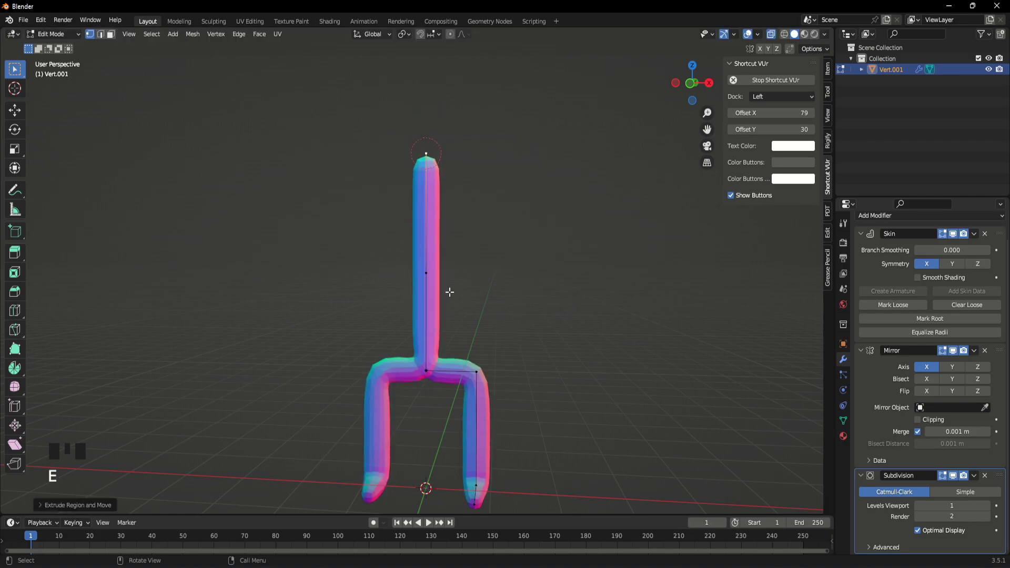
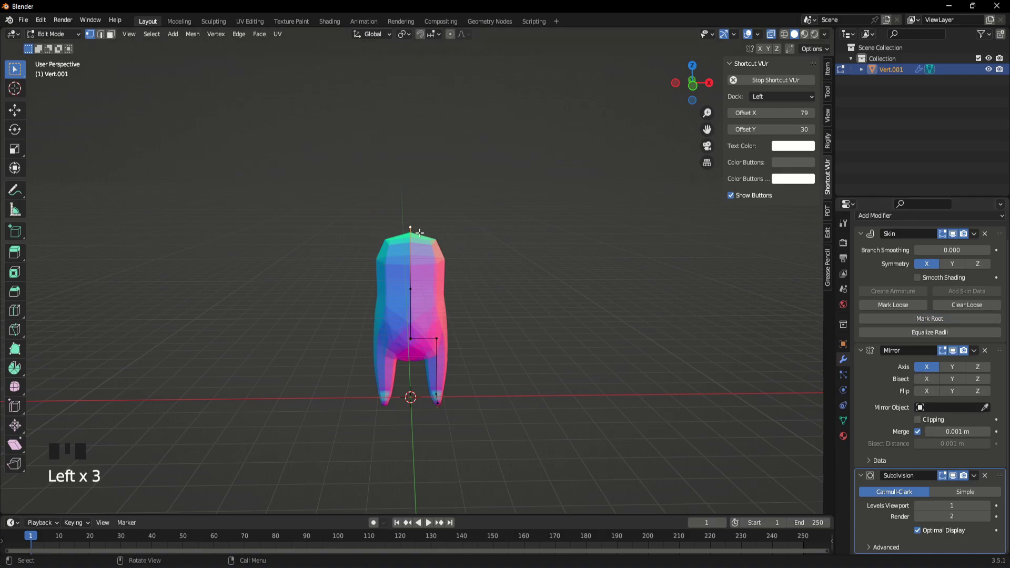
- Raise the top of the spine higher and subdivide it for a shoulder point
key(e)
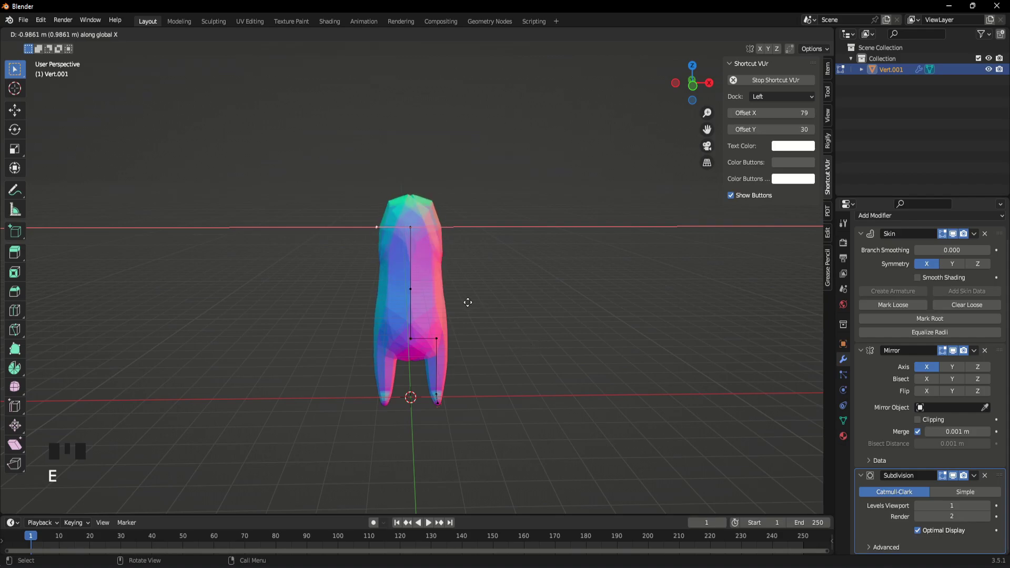
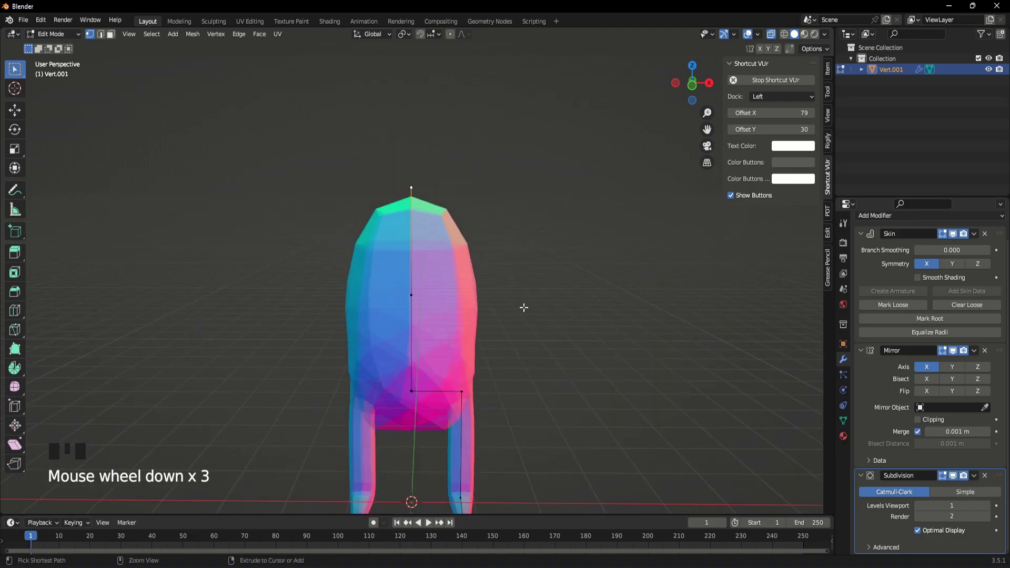
key(ctrl+a)
key(e)
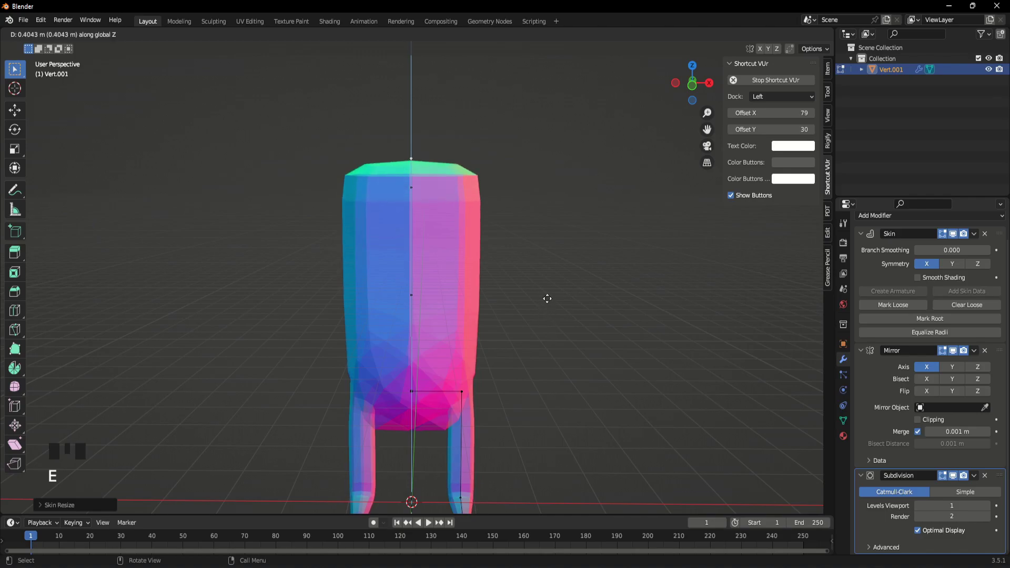
scroll(down, 3)
drag(531, 285, 492, 354)
key(e)
- Extrude thick mirrored arms sideways along X from the shoulder, forming a T-shaped body
key(Tab)
key(alt+z)
drag(508, 327, 520, 314)
key(alt+z)
scroll(up, 3)
drag(492, 305, 419, 344)
scroll(up, 3)
key(Tab)
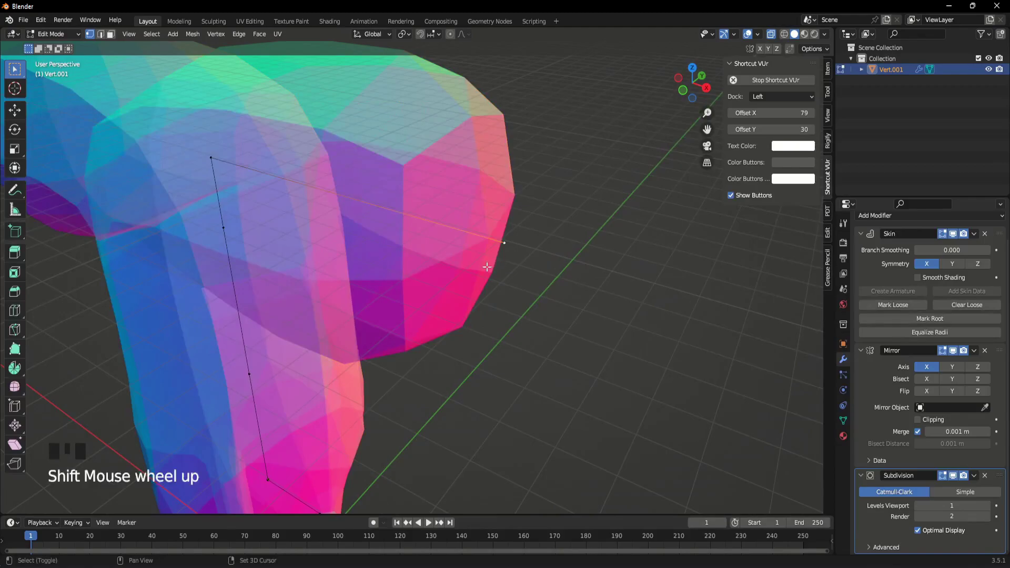
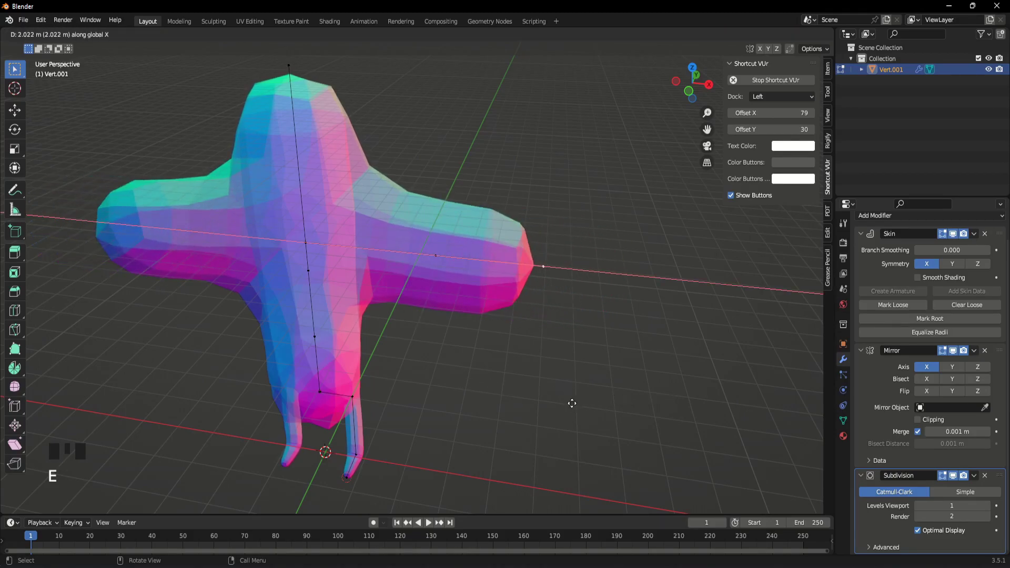
- Shrink the arm vertices' skin radius into thin sideways limbs
click(312, 245)
key(ctrl+a)
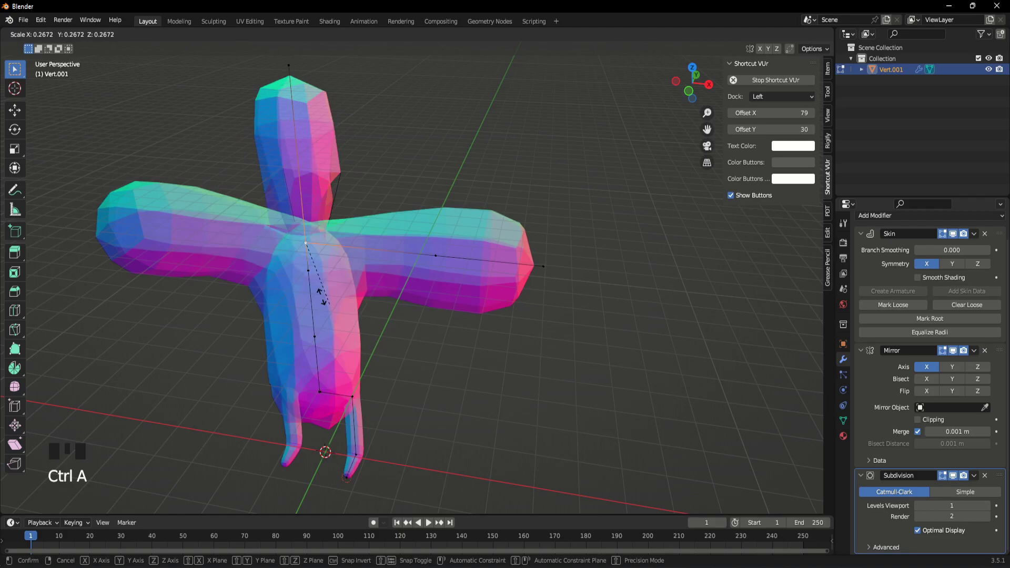
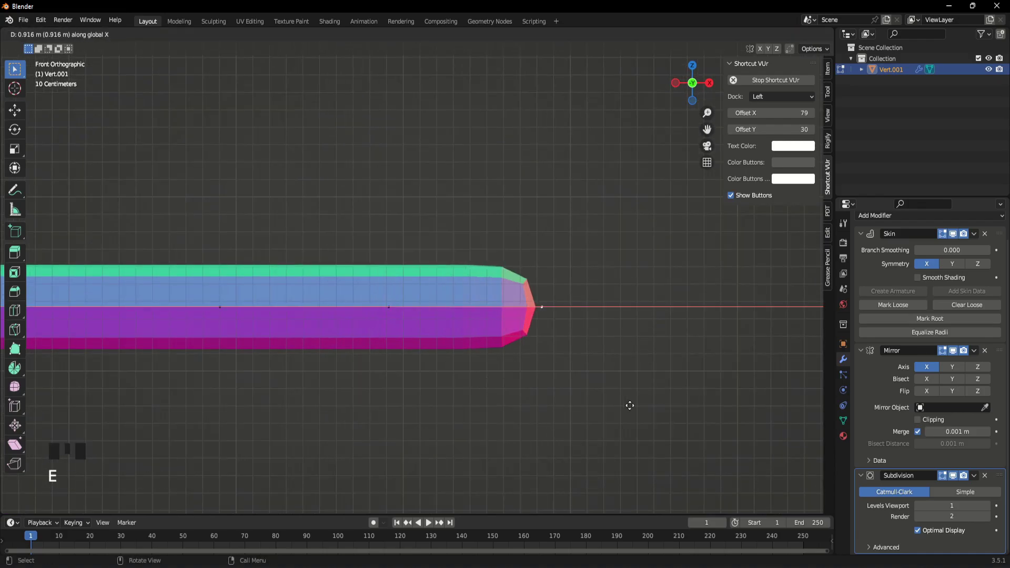
- Extrude a thin thumb upward from the wrist vertex and shape it
click(391, 306)
key(e)
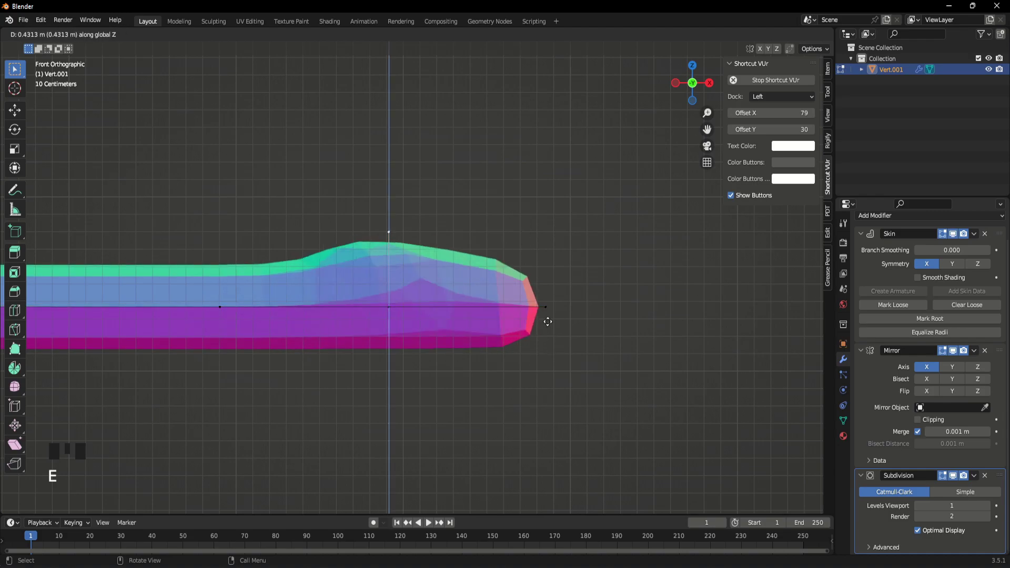
key(ctrl+a)
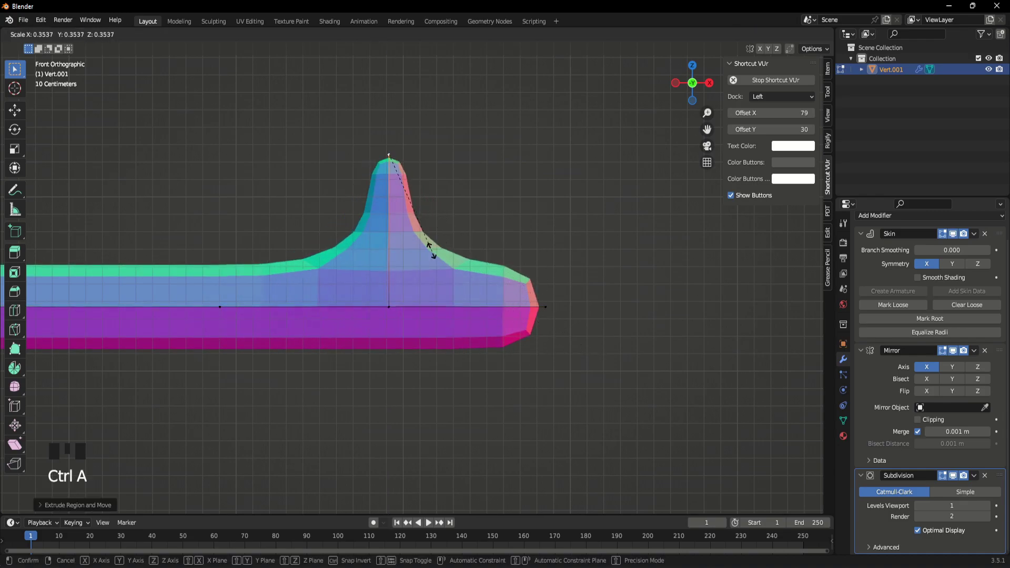
key(g)
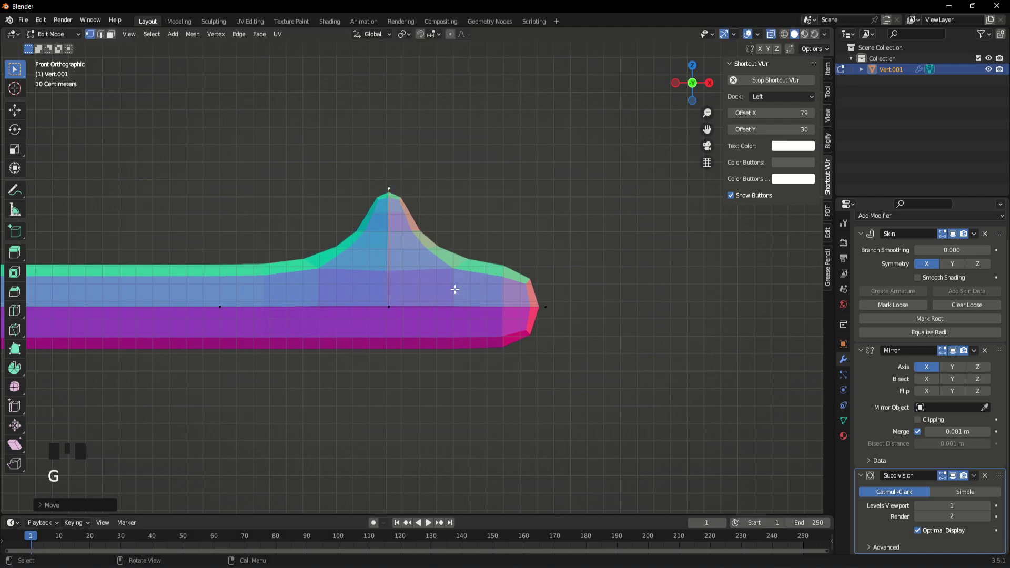
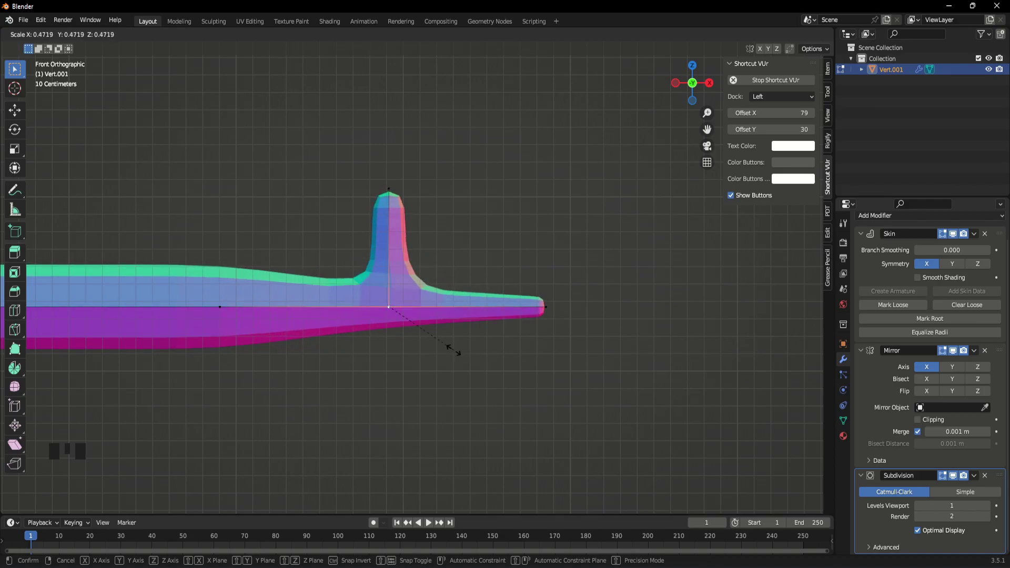
- Extrude the remaining thin fingers spreading out from the hand
key(e)
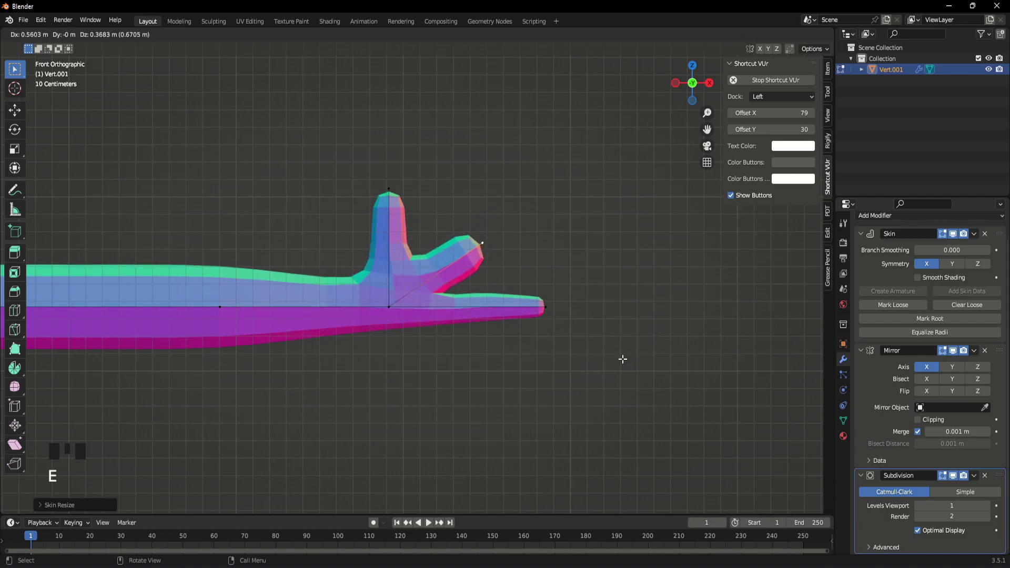
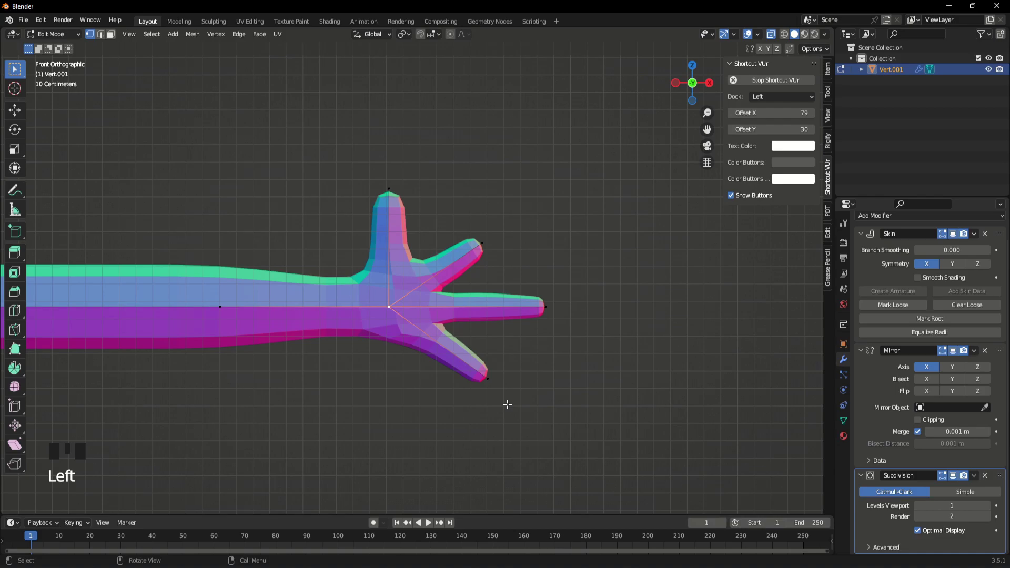
key(e)
key(ctrl+a)
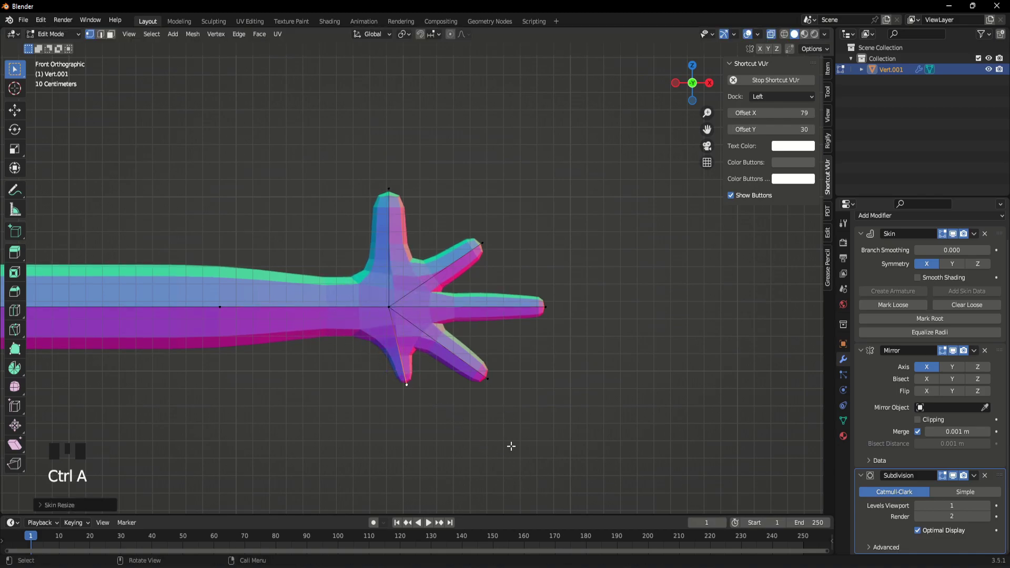
key(g)
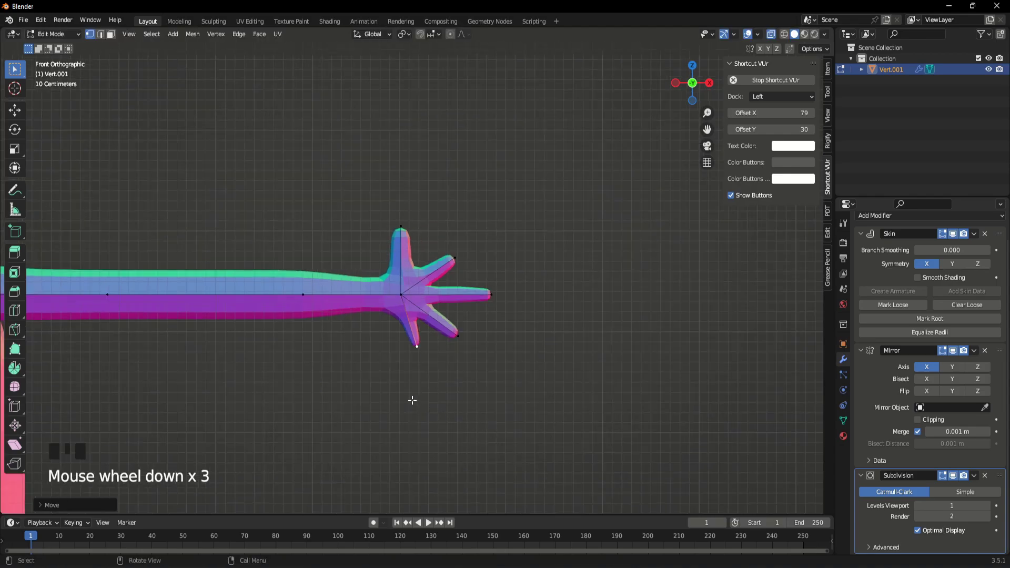
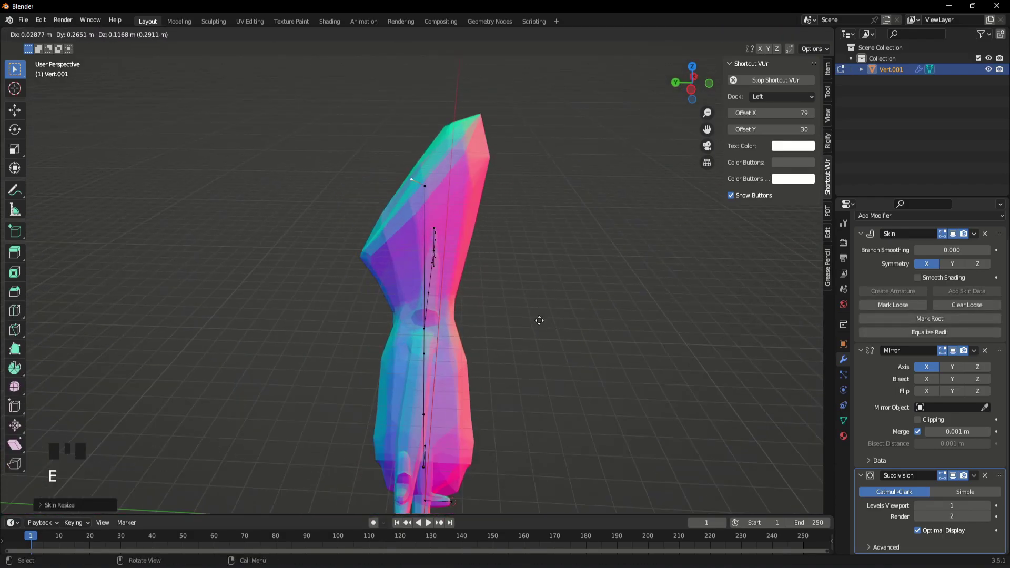
- Widen the upper spine's skin radius then flatten it along Y into a broad chest
middle_click(536, 314)
scroll(up, 3)
middle_click(506, 300)
key(ctrl+a)
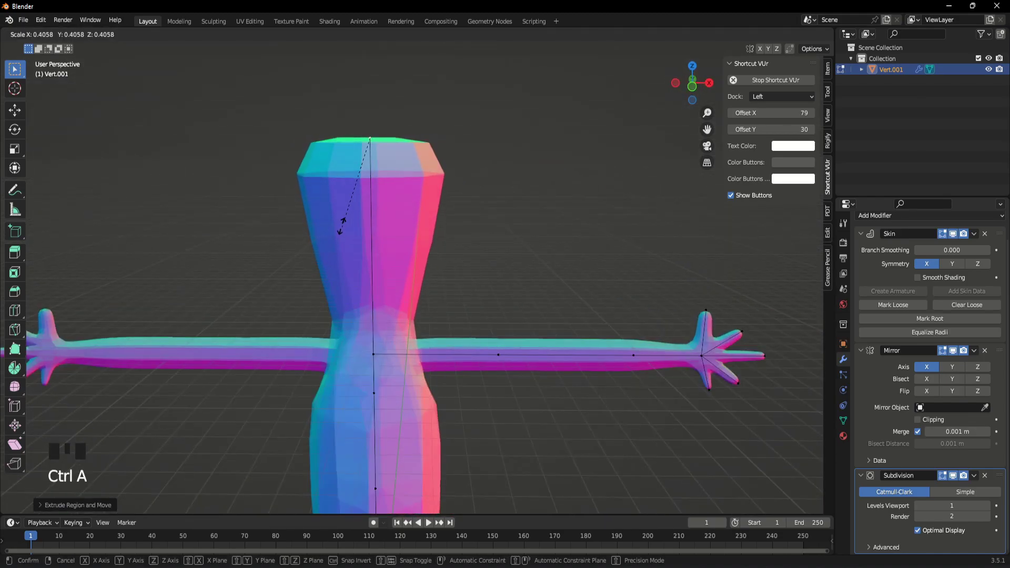
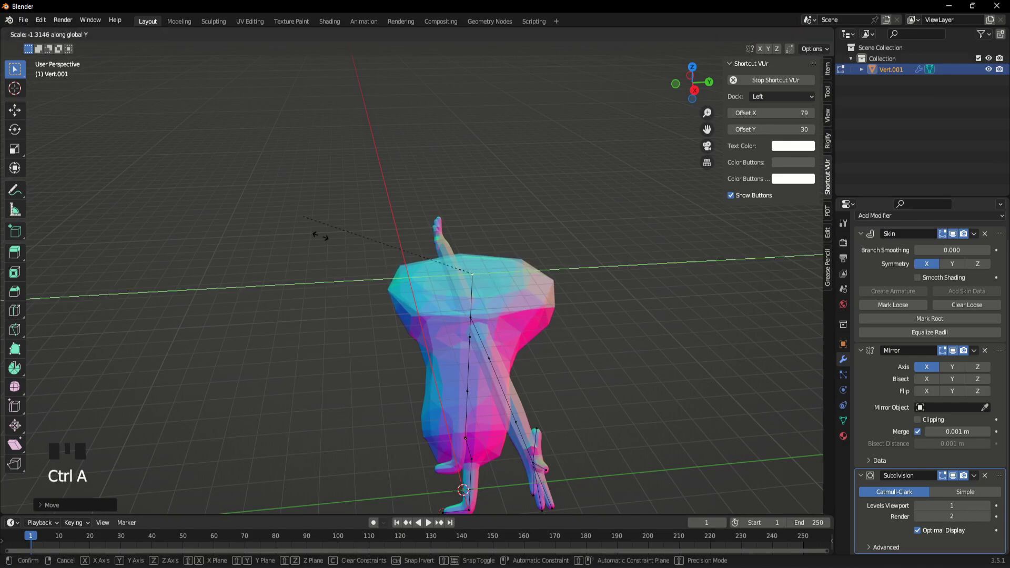
key(ctrl+a)
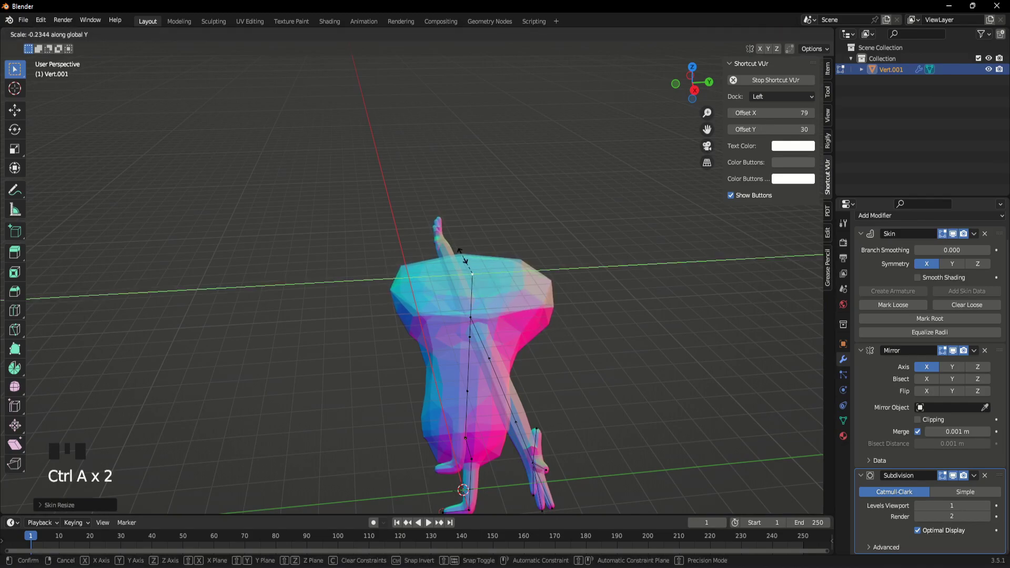
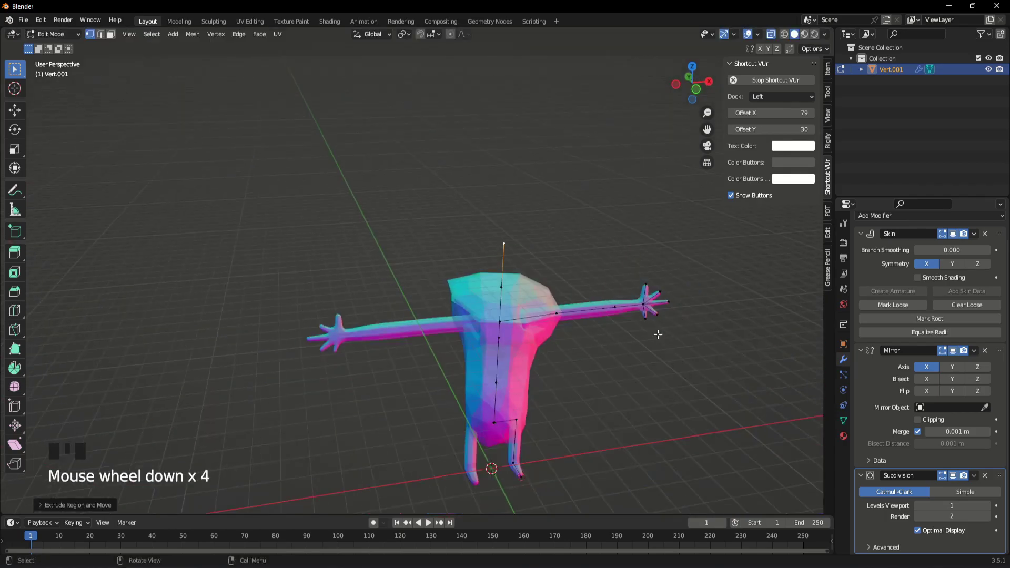
- Extrude a pointed head tip upward along Z from the torso's top vertex
key(ctrl+a)
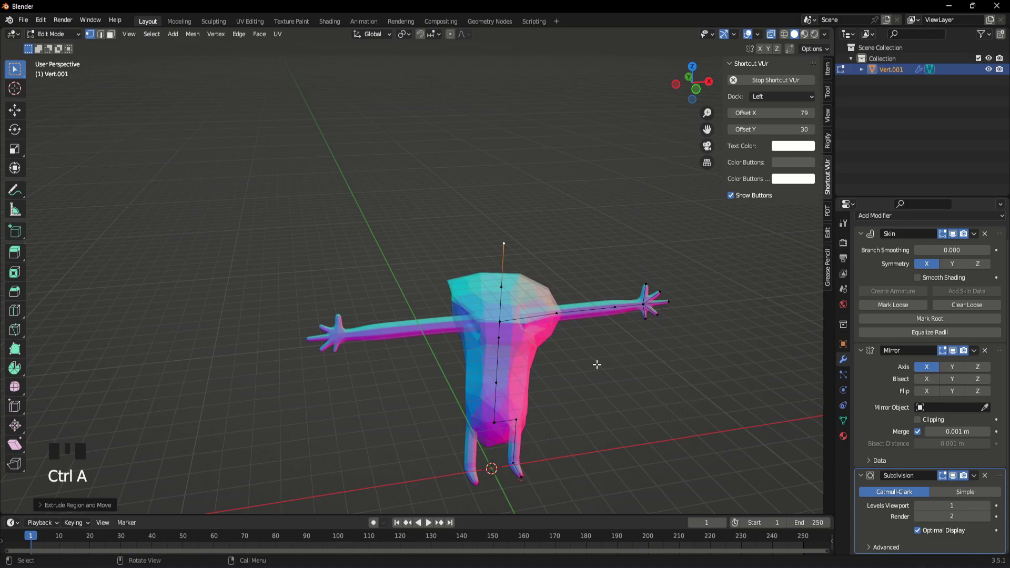
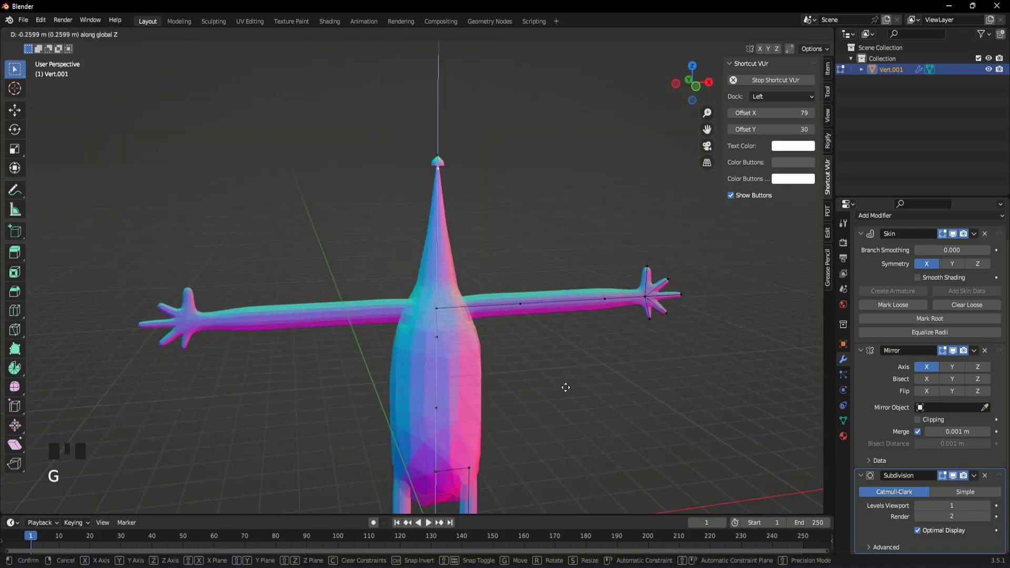
scroll(down, 3)
key(ctrl+a)
click(455, 38)
- Widen the lower head's skin radius with proportional editing falloff
key(ctrl+a)
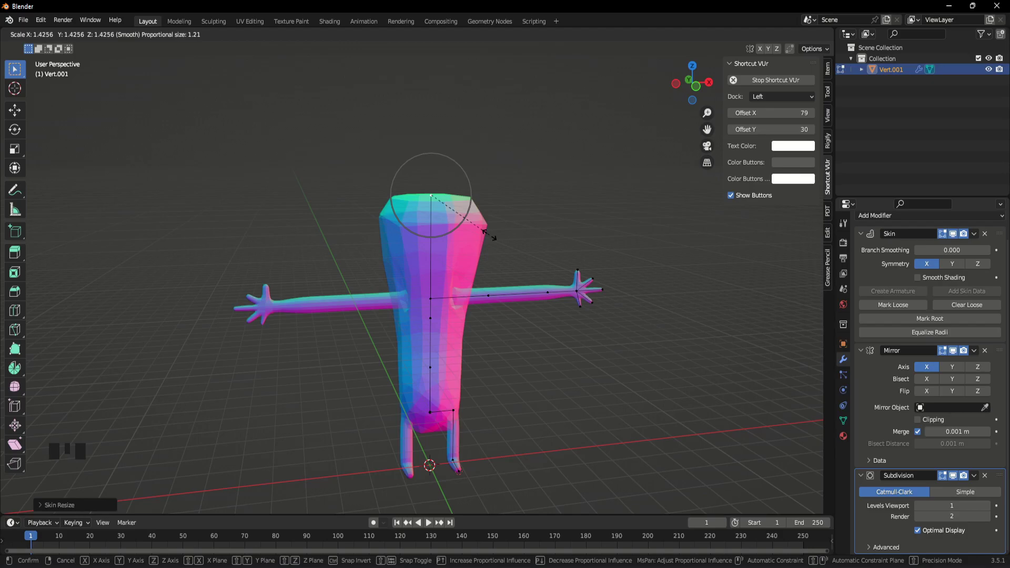
key(g)
key(e)
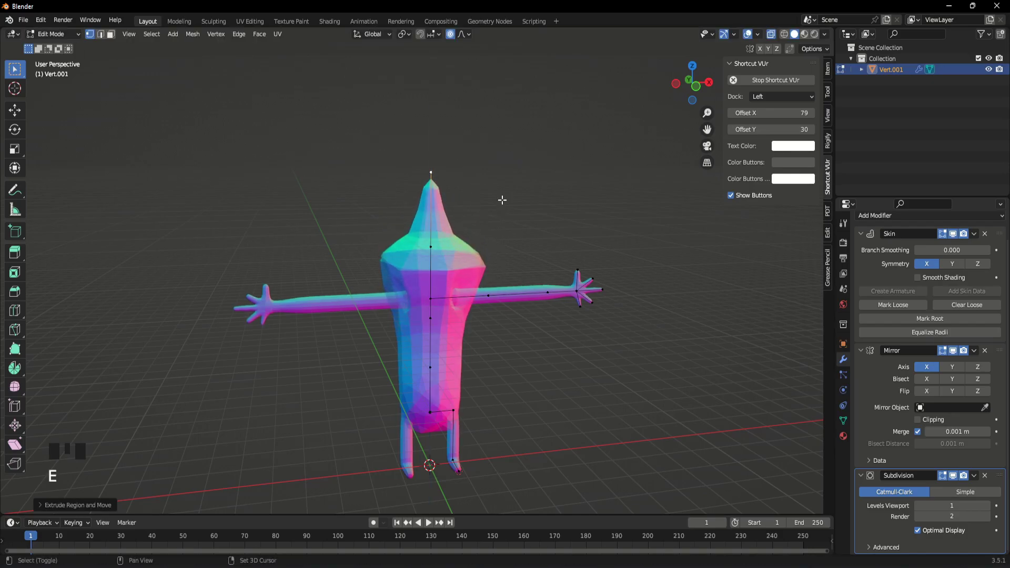
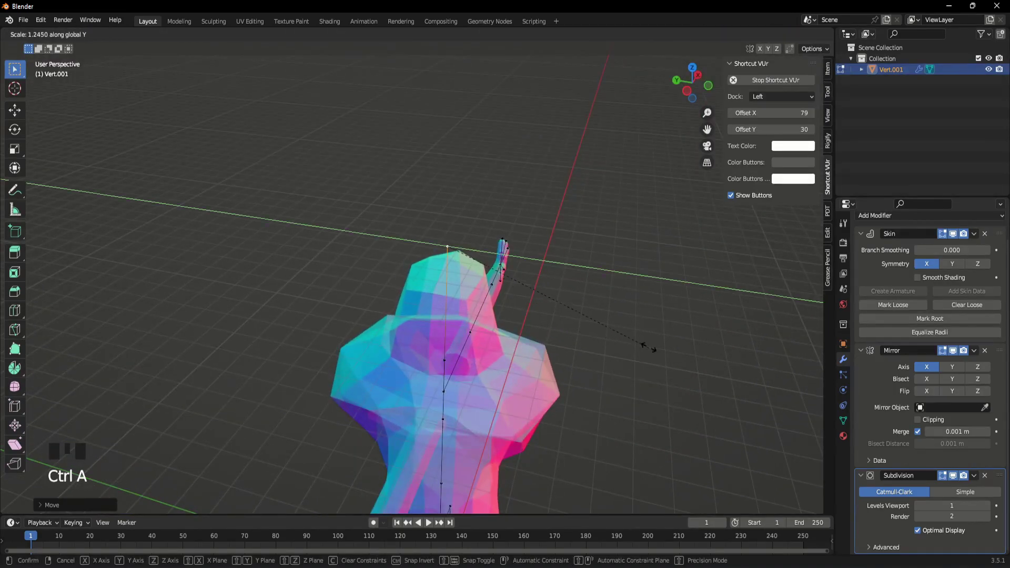
- Scale the head and neck radius along X toward a rounded, tapered head
key(ctrl+a)
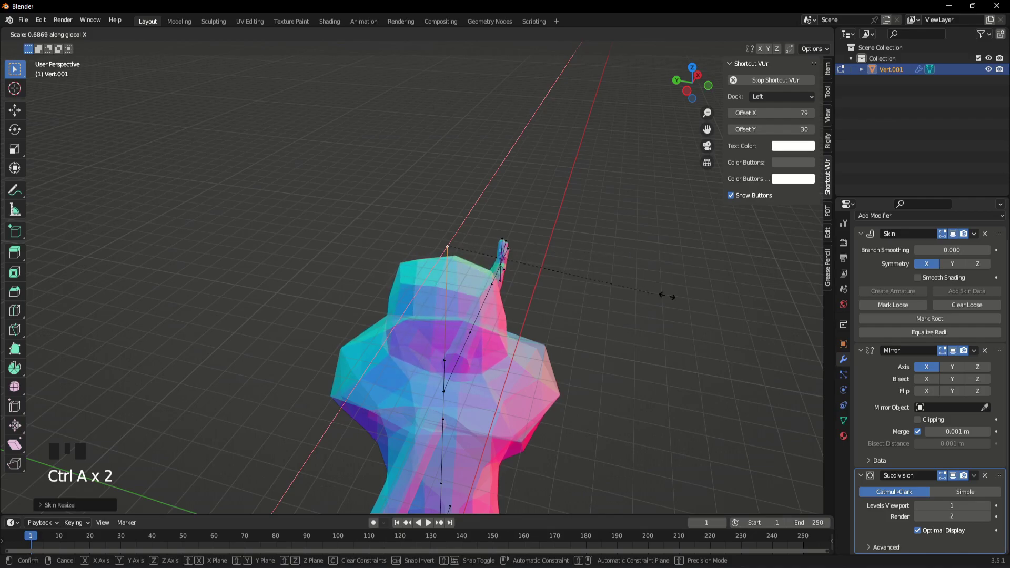
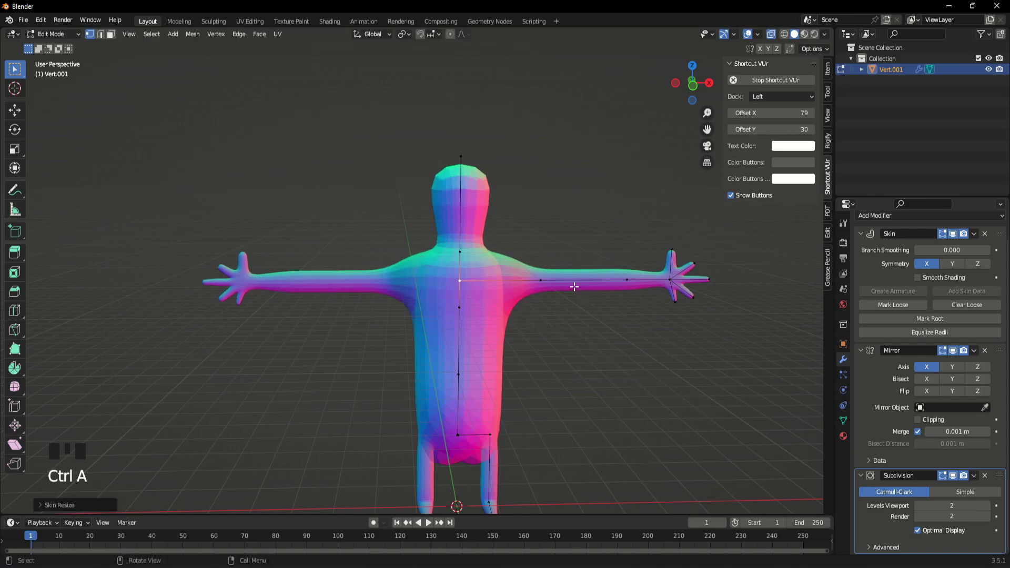
- Shrink the shoulder vertex's skin radius for slimmer shoulders
click(548, 277)
key(ctrl+a)
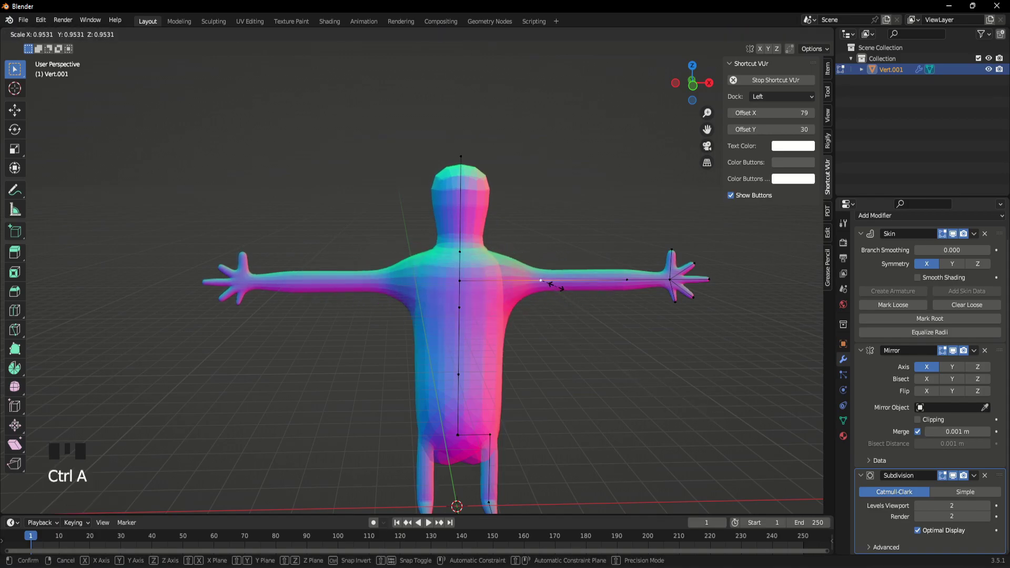
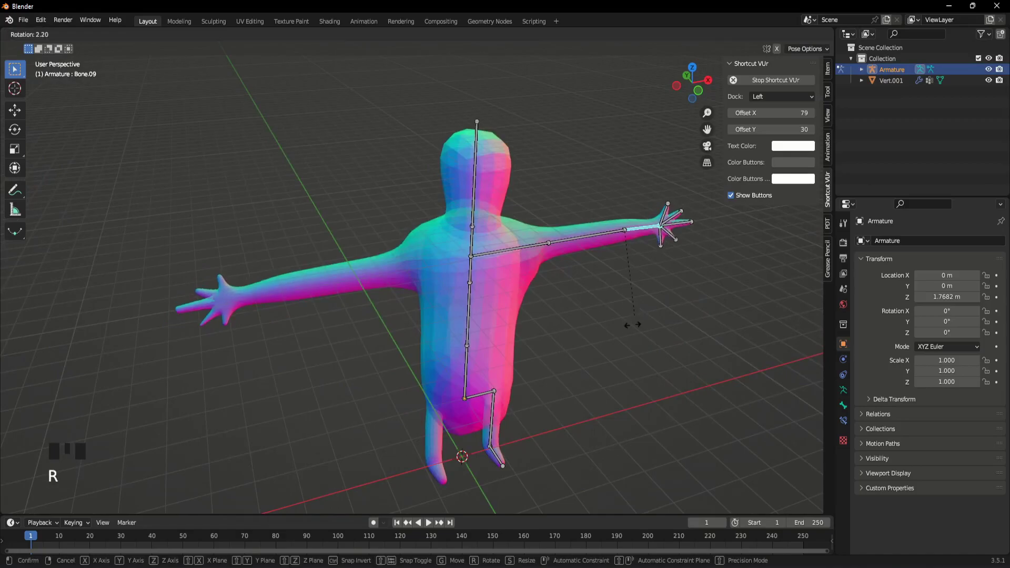
- Undo the arm bone rotation and armature creation back to the T-posed mesh
key(ctrl+z)
key(ctrl+z)
key(ctrl+z)
key(ctrl+z)
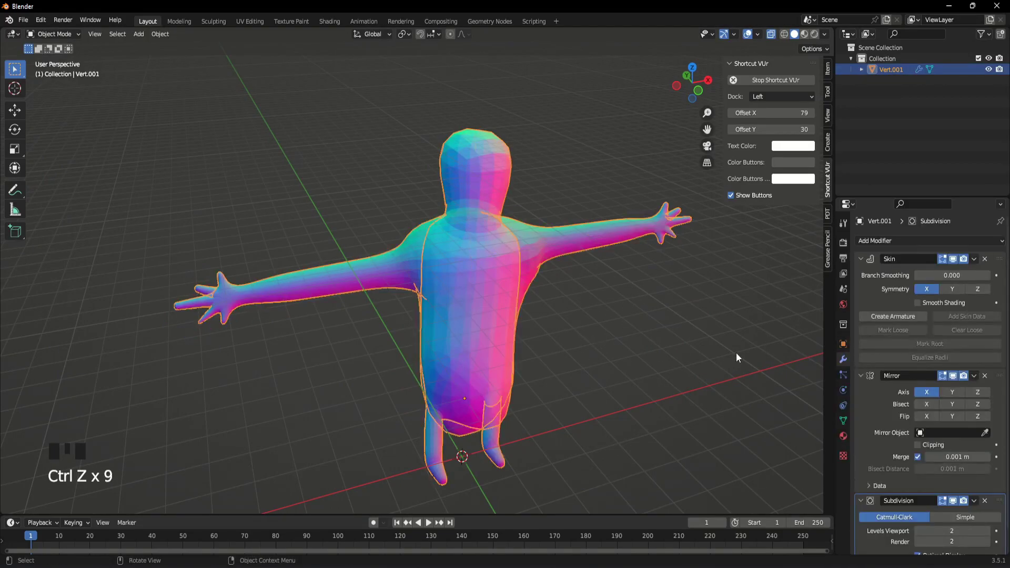
scroll(down, 3)
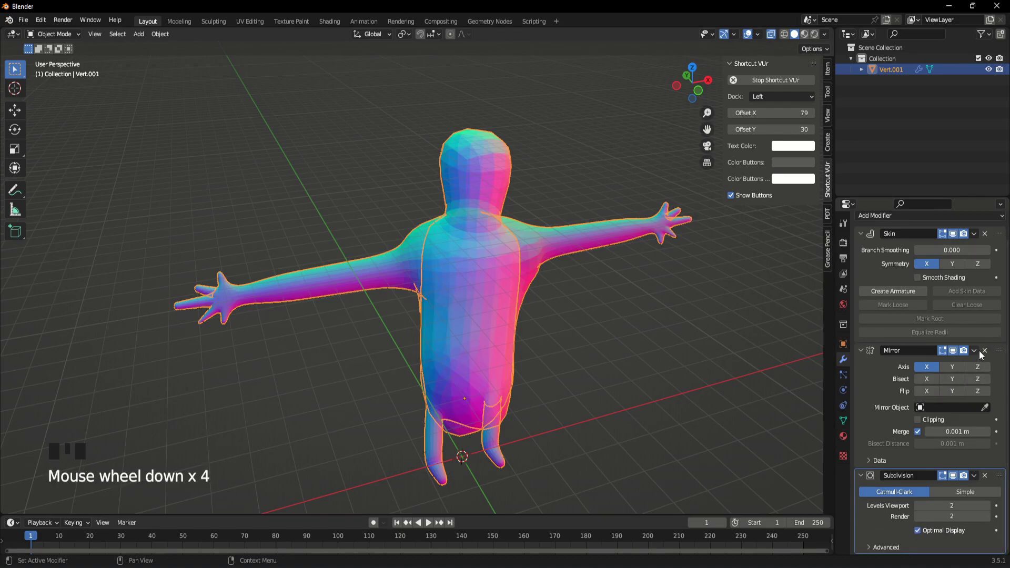
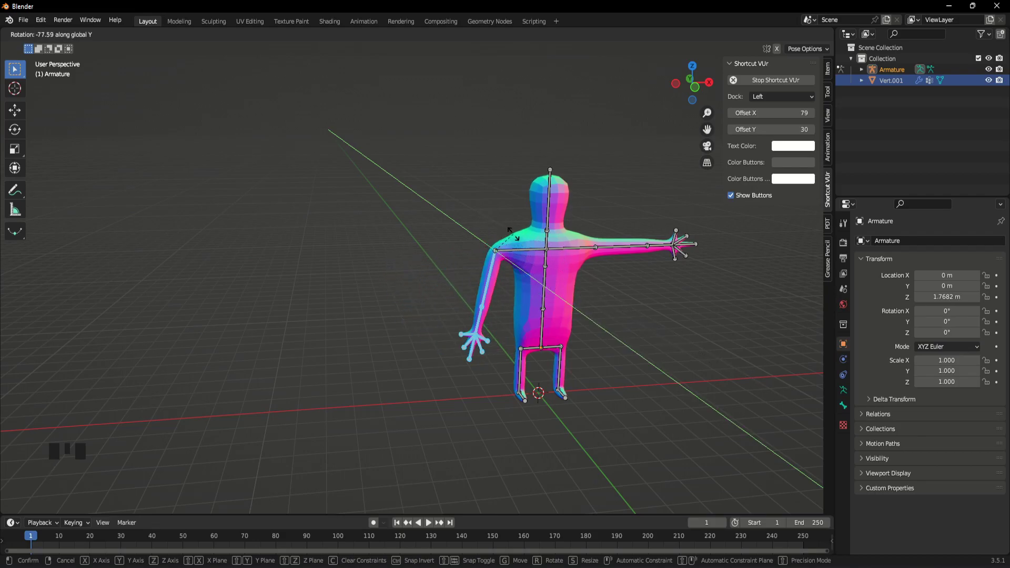
- Rotate the second arm bone down beside the body so both arms hang lowered
drag(575, 278, 492, 218)
click(492, 218)
scroll(up, 3)
key(r)
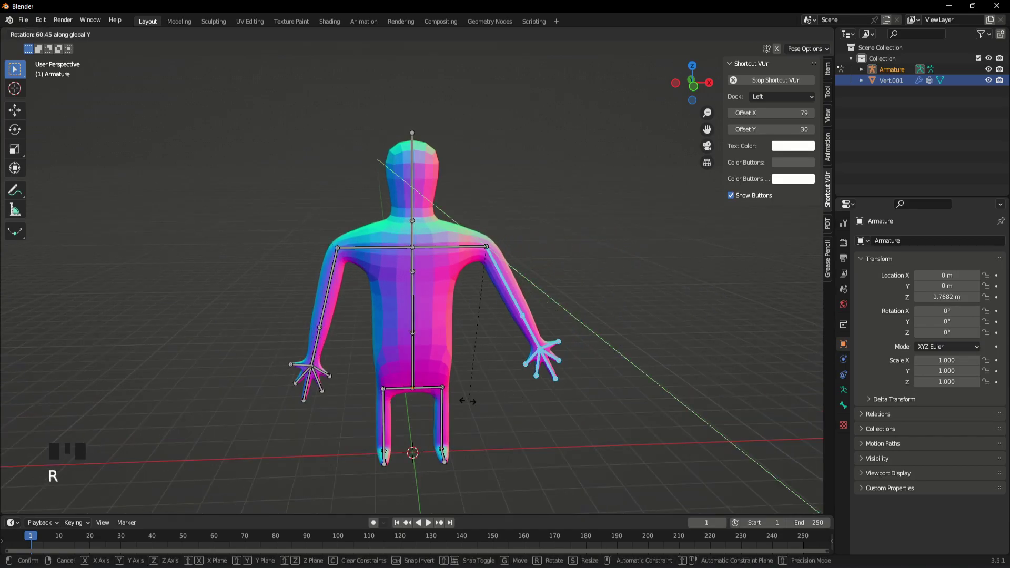
drag(474, 407, 528, 377)
scroll(down, 3)
middle_click(519, 376)
scroll(up, 3)
- Select the character mesh and confirm its Armature modifier is driving the deformation
click(84, 47)
drag(82, 39, 297, 221)
click(632, 357)
drag(679, 371, 528, 280)
click(529, 280)
scroll(down, 3)
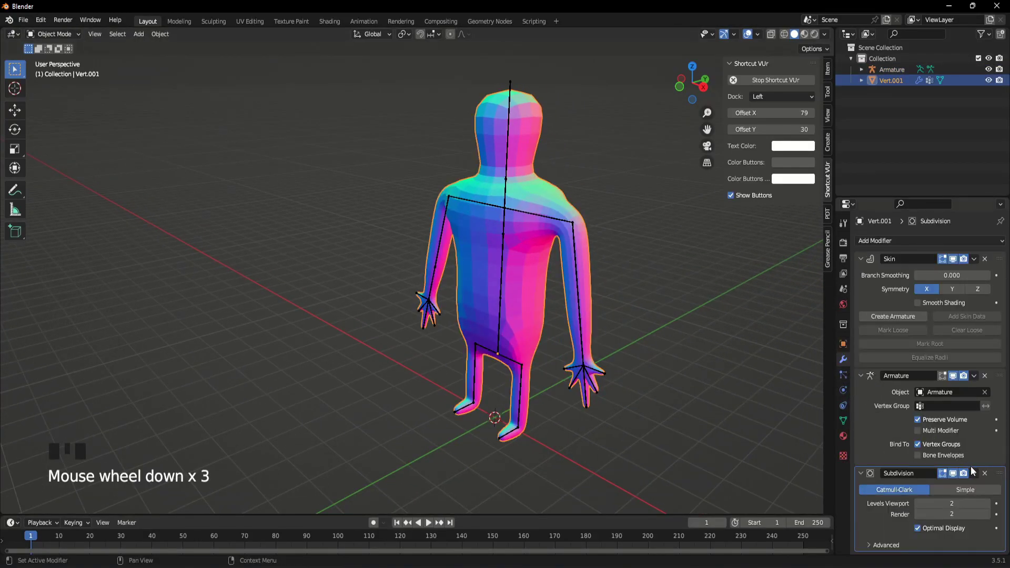
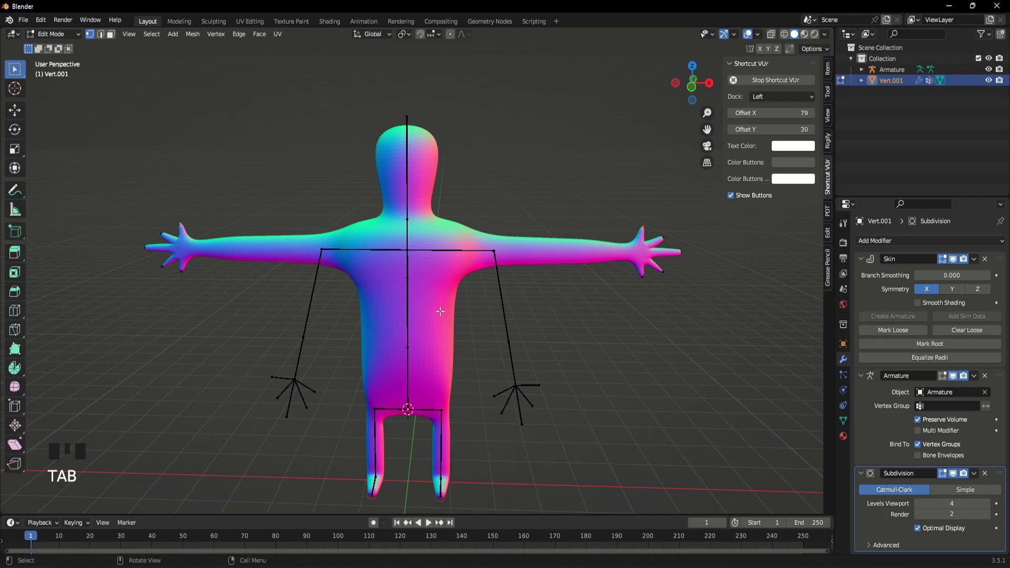
- Clear the arm bones' pose so the figure returns to the outstretched T-pose
key(Tab)
drag(74, 35, 338, 253)
click(337, 253)
drag(71, 35, 470, 319)
scroll(down, 3)
drag(457, 315, 436, 360)
scroll(up, 3)
scroll(up, 3)
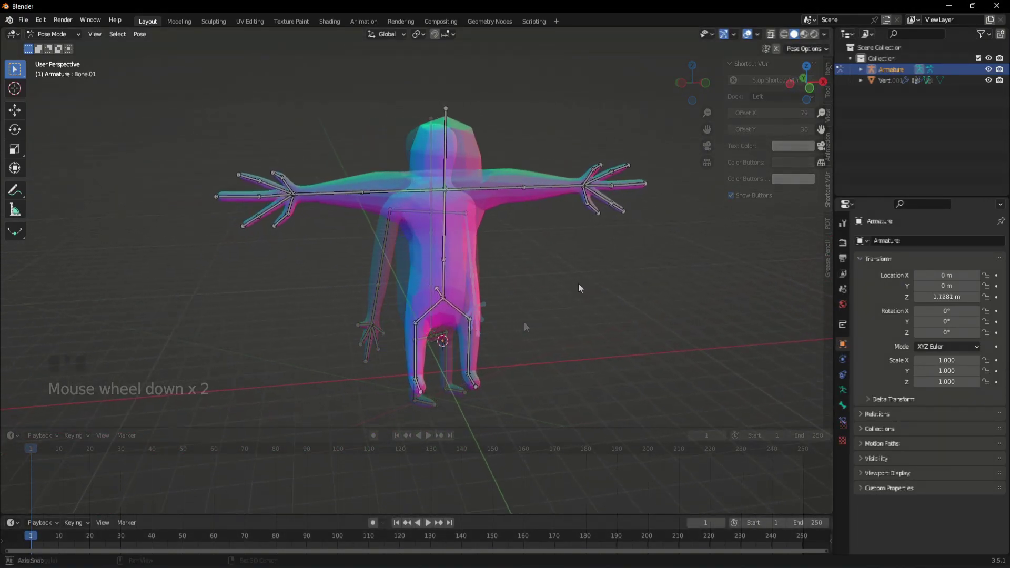
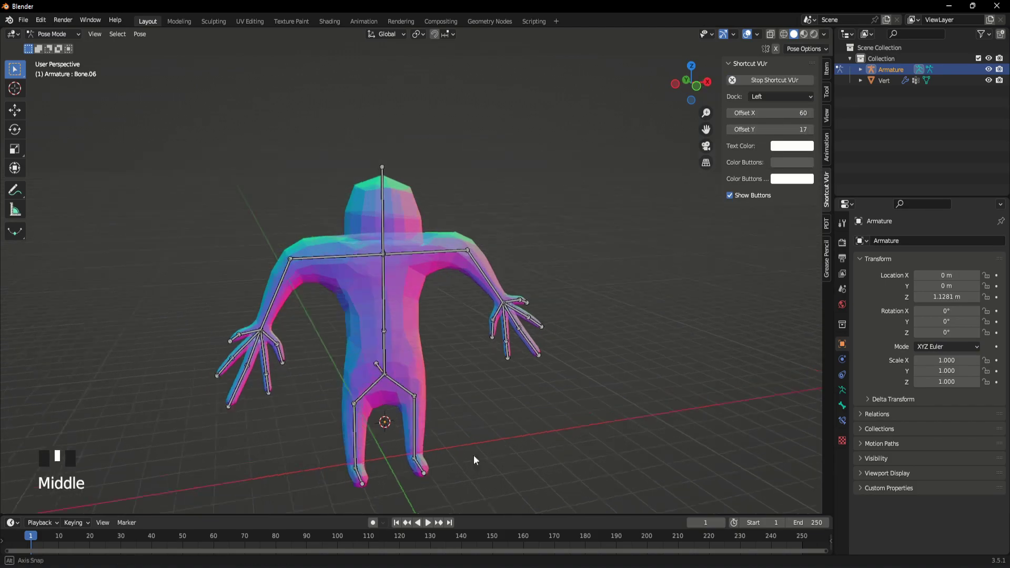
- In Pose Mode from a front view, rotate the upper arm bone up into a raised wave at frame 20
scroll(up, 3)
key(Tab)
key(Tab)
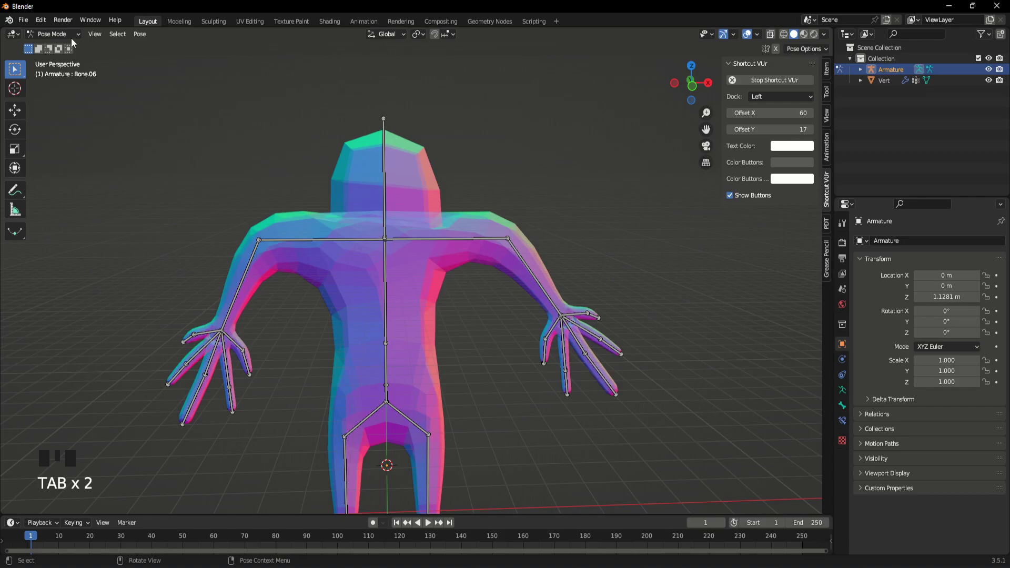
drag(514, 345, 462, 422)
drag(462, 422, 473, 362)
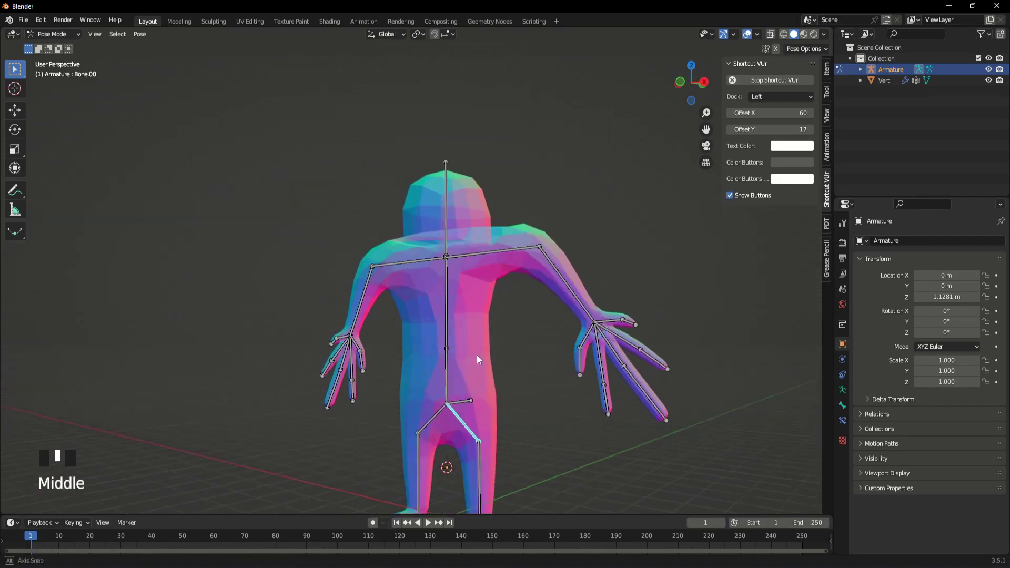
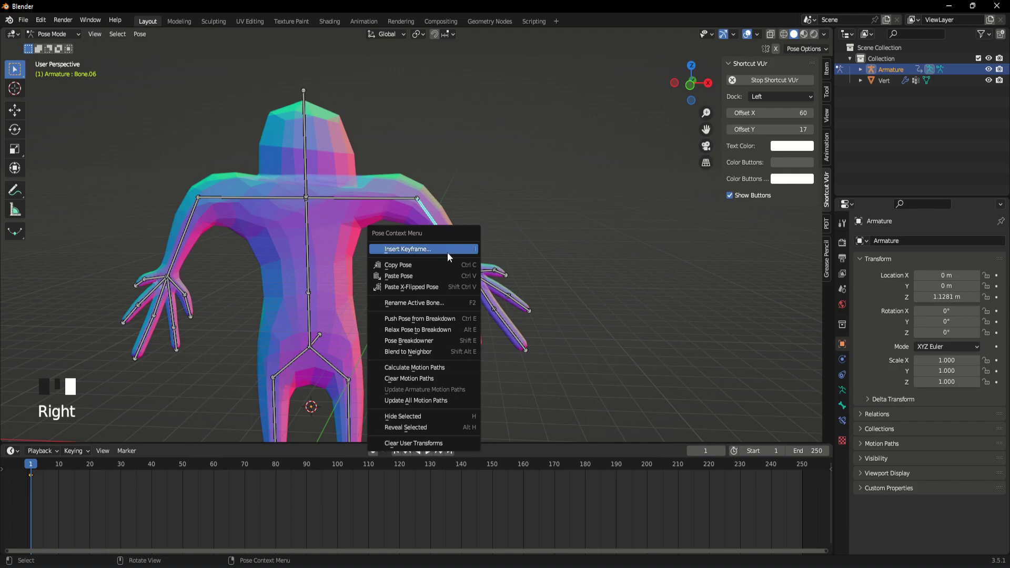
drag(47, 469, 505, 319)
scroll(up, 3)
drag(505, 319, 382, 455)
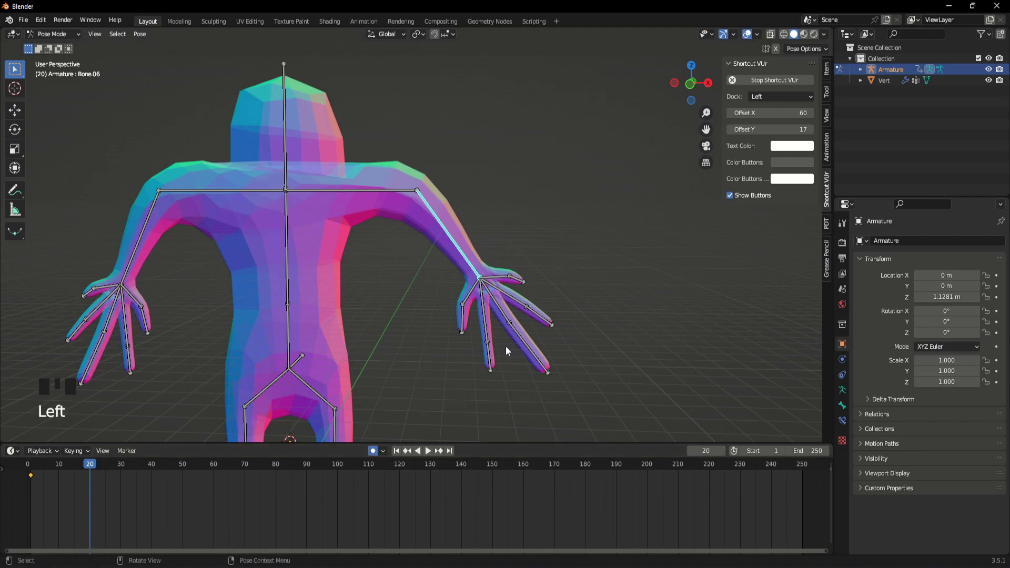
scroll(down, 3)
drag(494, 322, 533, 411)
key(r)
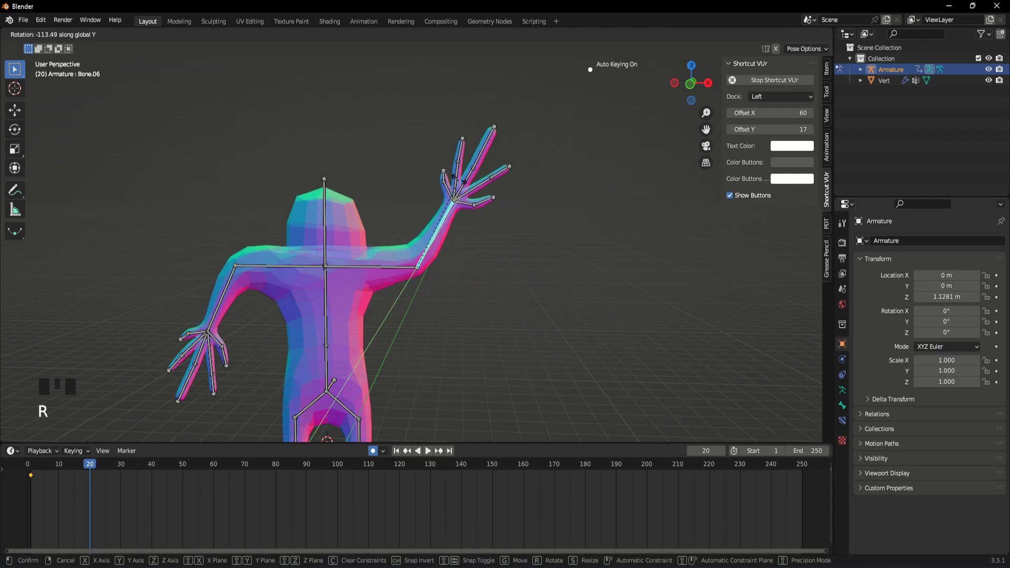
drag(92, 465, 157, 497)
- Key the arm tilted outward at frame 30 and raised again at 38, then play the wave
drag(109, 469, 90, 473)
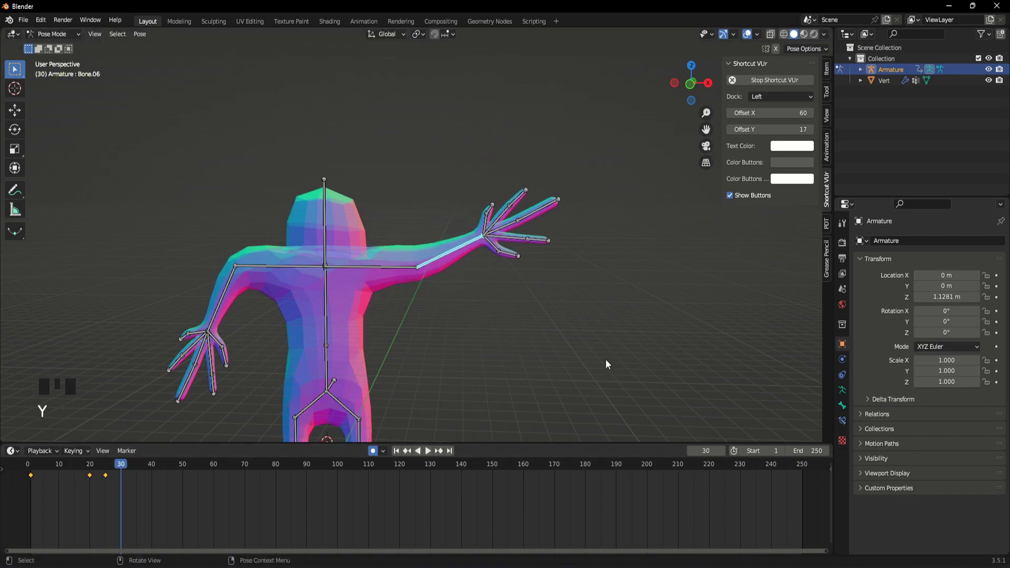
click(122, 468)
key(space)
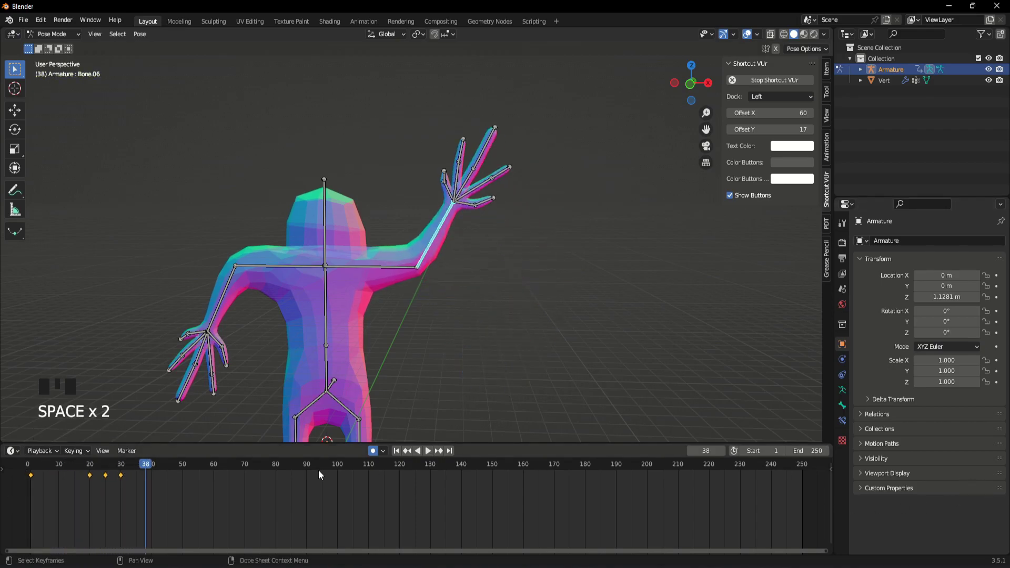
key(r)
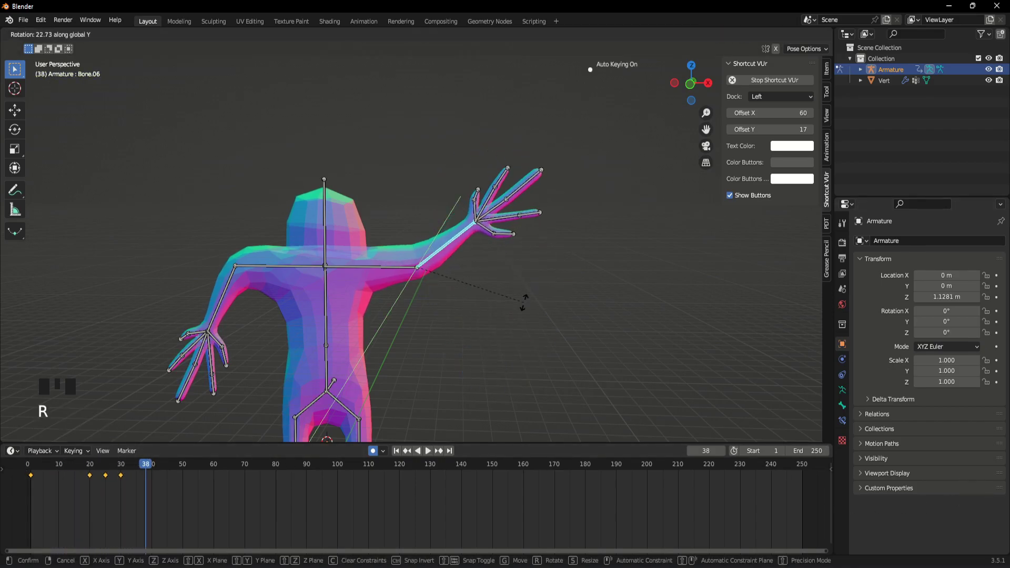
drag(130, 468, 35, 489)
key(space)
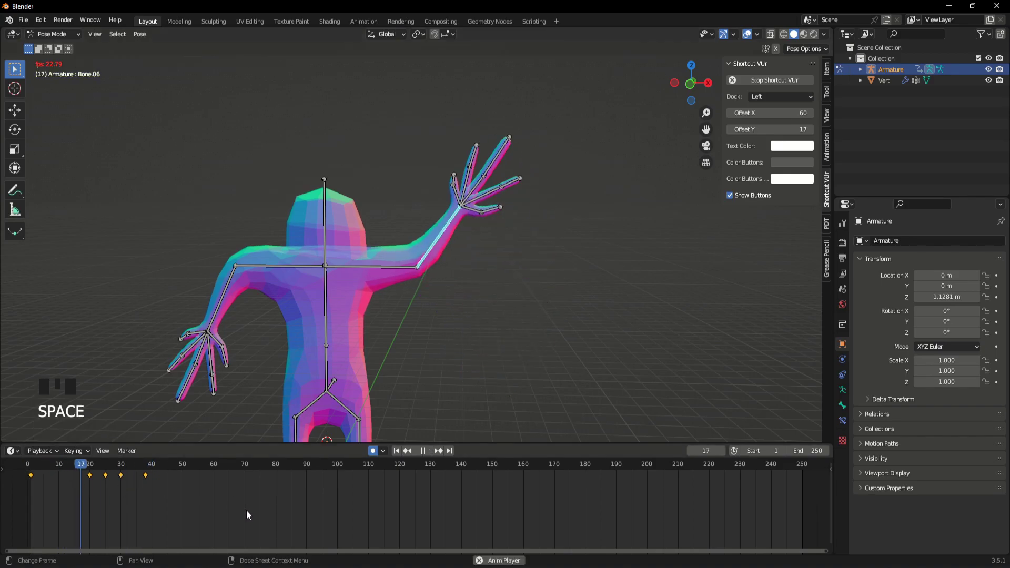
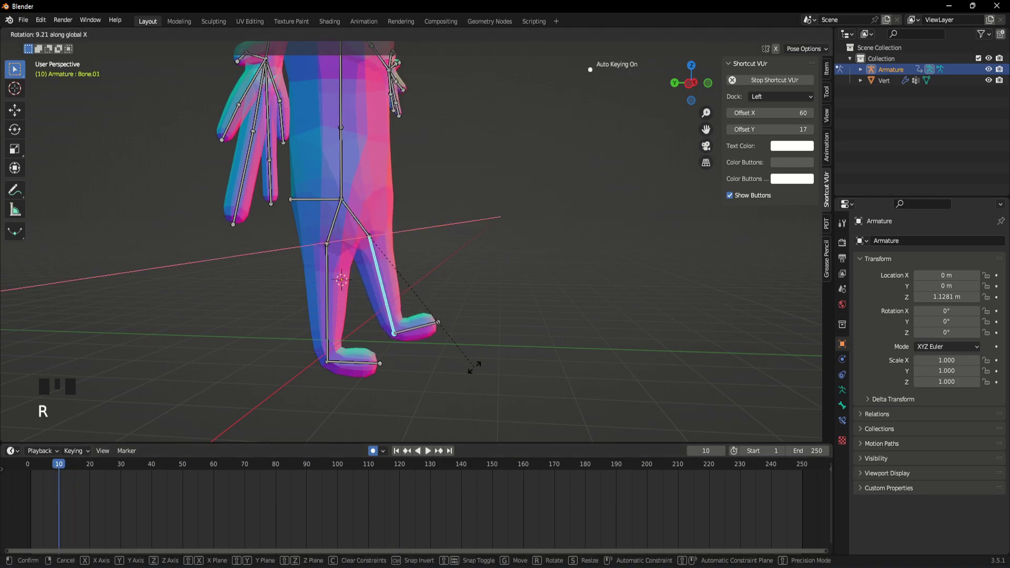
- Bend the lower leg backward and insert a keyframe for the pose at frame 15
drag(60, 468, 415, 368)
drag(415, 368, 77, 470)
drag(77, 470, 154, 470)
key(i)
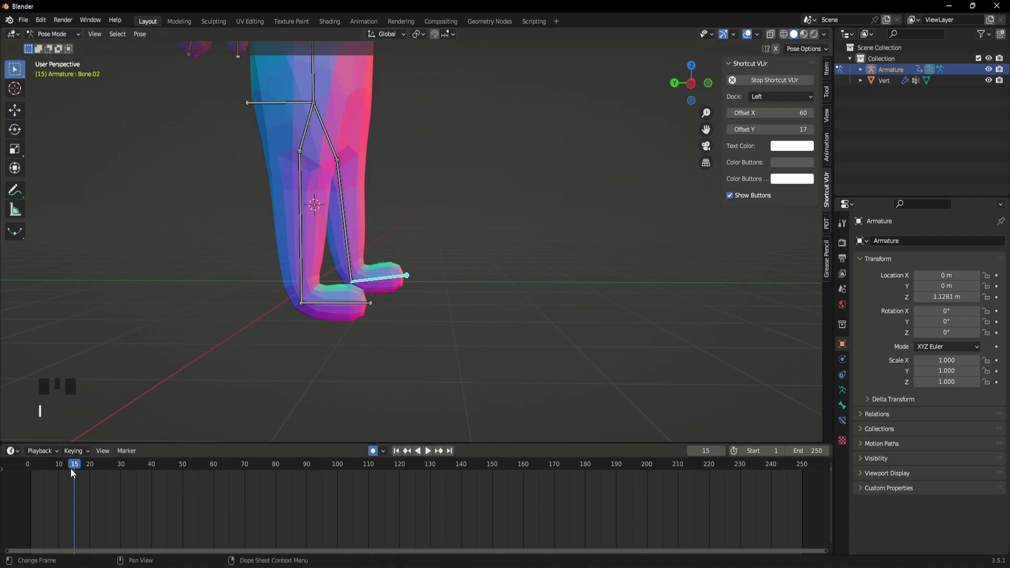
drag(76, 470, 86, 466)
key(space)
- Key the leg at frame 29, then rotate it bent back with the foot lifted
drag(97, 468, 103, 472)
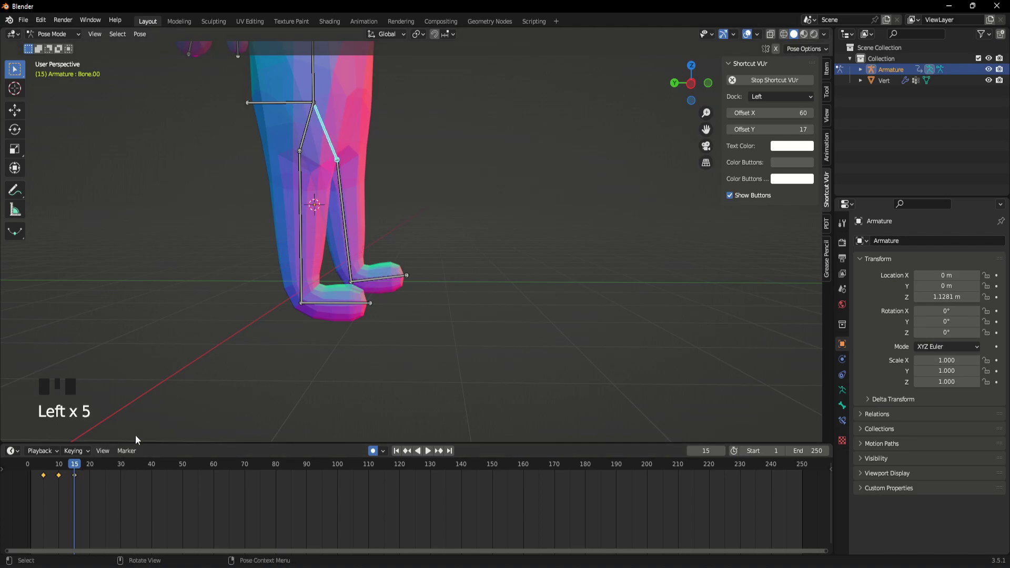
drag(76, 479, 80, 478)
key(space)
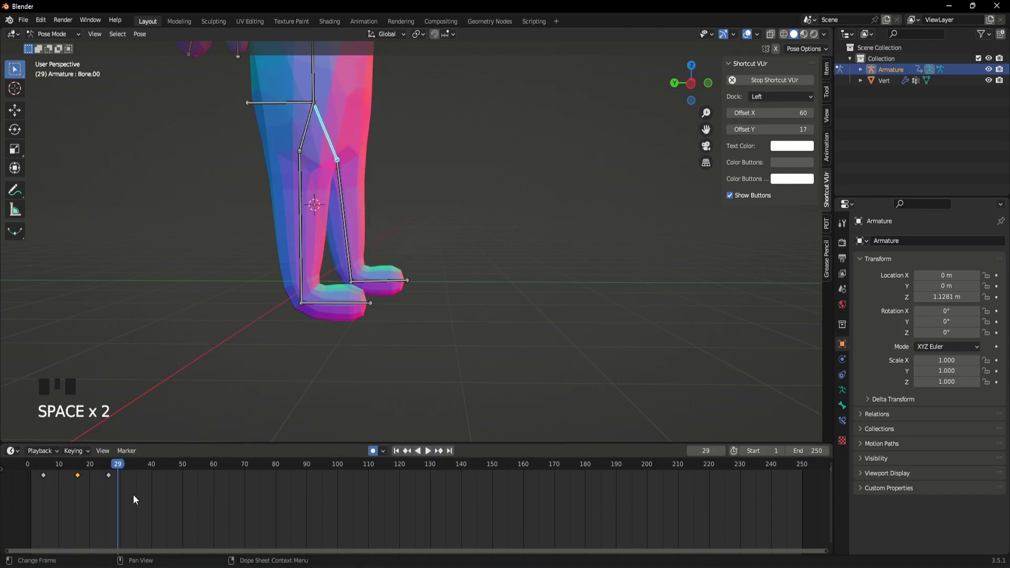
drag(120, 464, 406, 244)
drag(406, 244, 400, 312)
scroll(down, 3)
key(r)
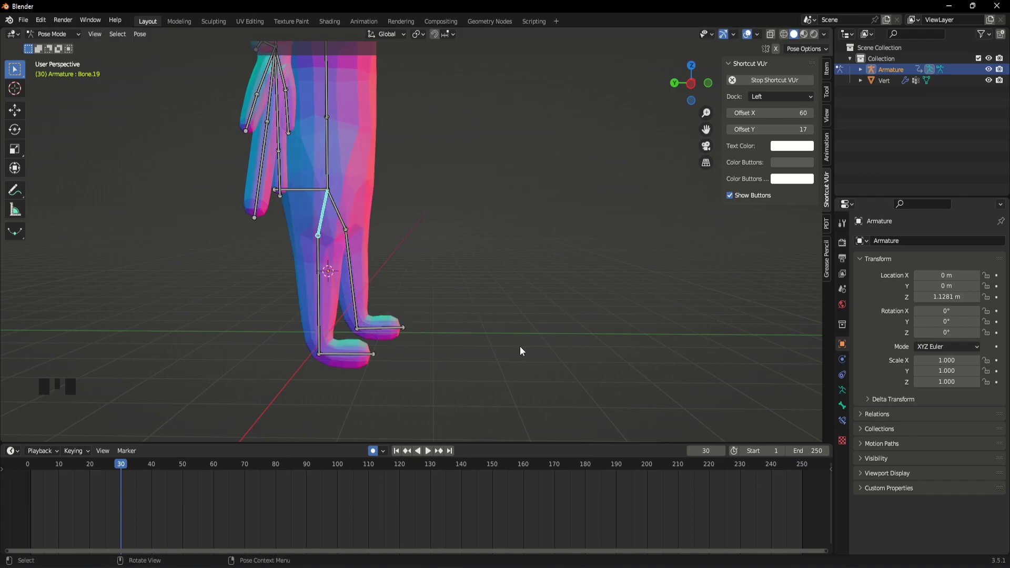
drag(152, 470, 200, 479)
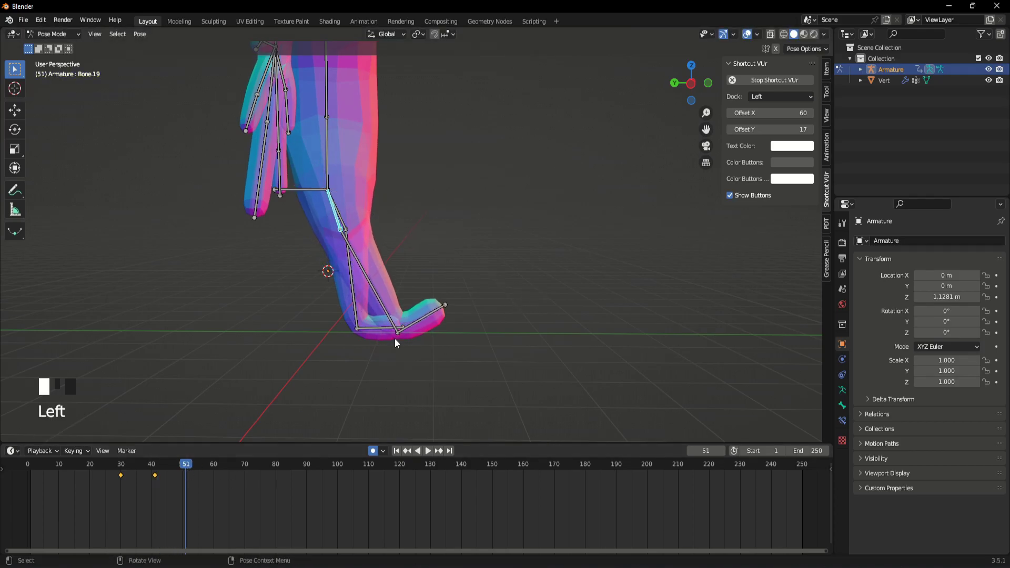
- At frame 45, rotate the shin bone to bend the knee into a stepping pose
scroll(up, 3)
drag(367, 377, 386, 296)
drag(386, 297, 384, 327)
scroll(up, 3)
drag(381, 343, 403, 320)
scroll(down, 3)
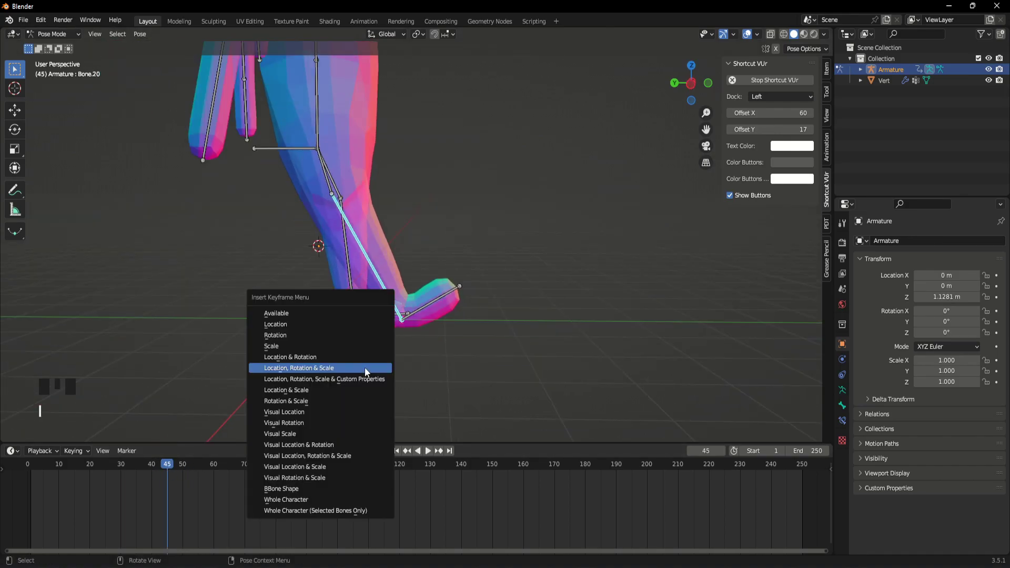
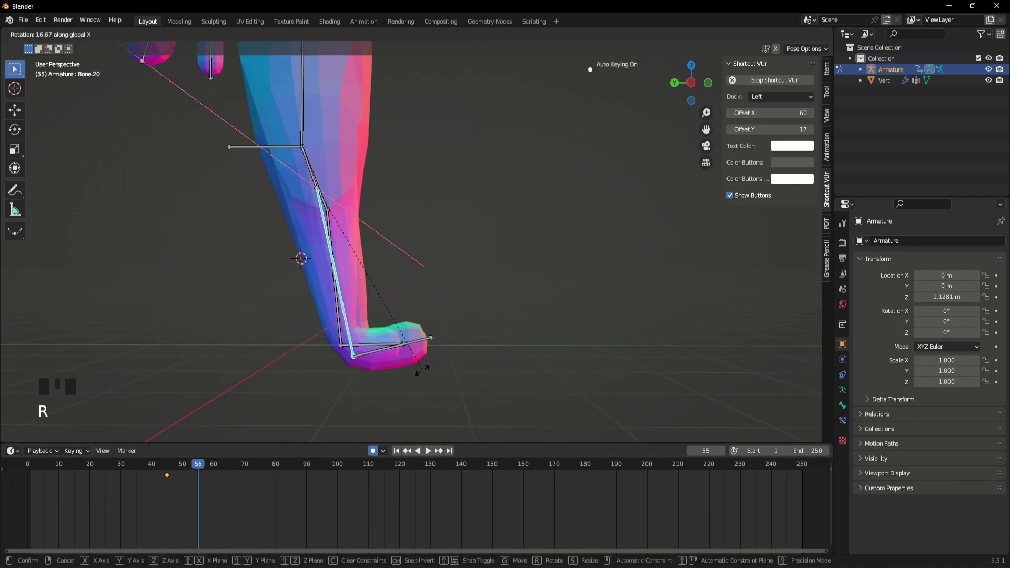
drag(424, 373, 376, 275)
scroll(down, 3)
scroll(up, 3)
- Key the bent-knee pose, return to an earlier frame and play the walking motion
drag(350, 332, 336, 217)
drag(336, 217, 372, 219)
drag(371, 218, 303, 268)
drag(304, 268, 387, 275)
scroll(up, 3)
drag(356, 264, 403, 289)
scroll(down, 3)
key(r)
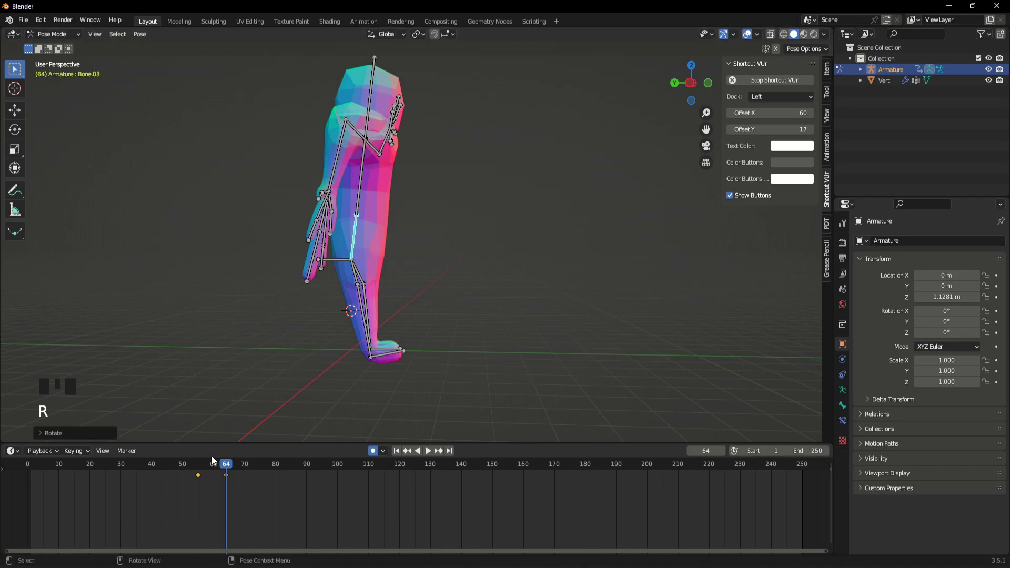
drag(207, 469, 40, 485)
key(space)
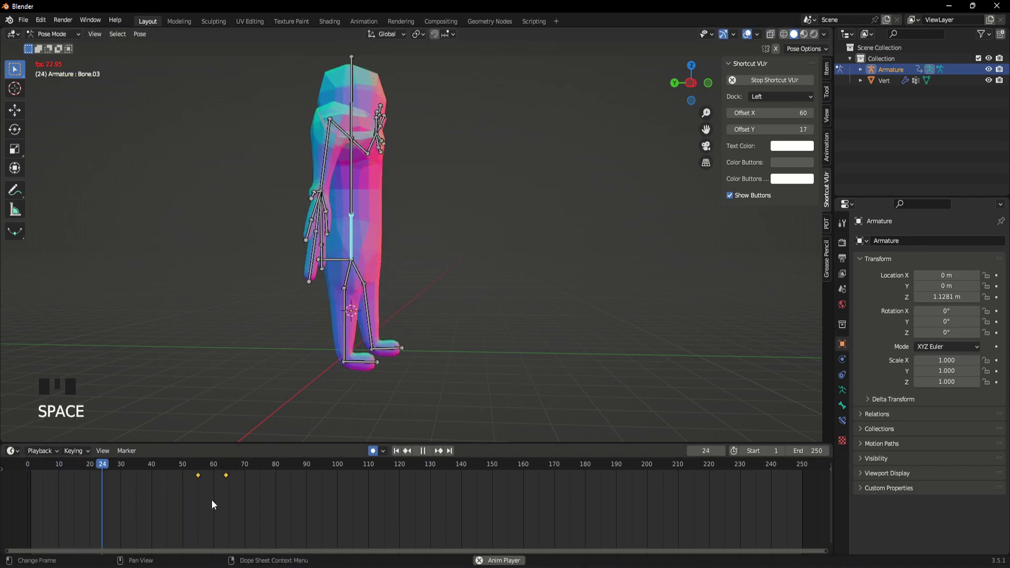
- Orbit to the character's other side, stop playback and scrub back toward frame 20
drag(386, 336, 340, 270)
drag(341, 269, 391, 276)
drag(391, 276, 406, 303)
scroll(up, 3)
key(g)
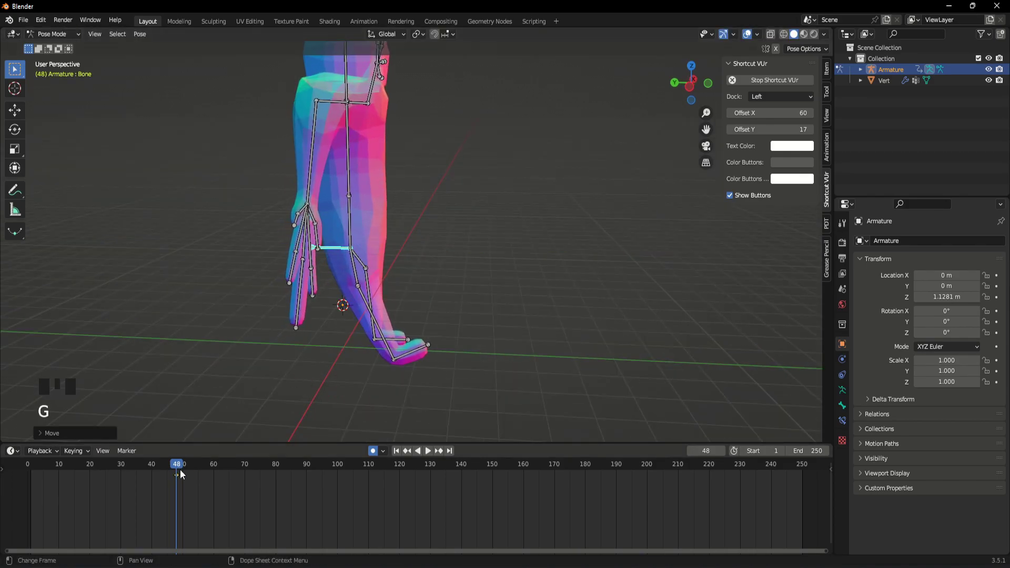
drag(170, 468, 44, 506)
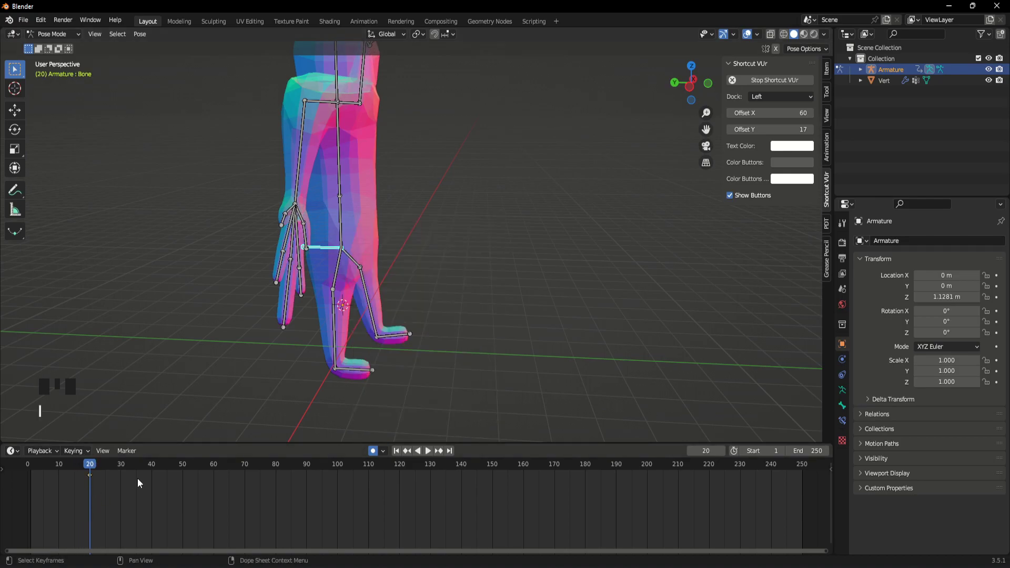
drag(117, 466, 102, 480)
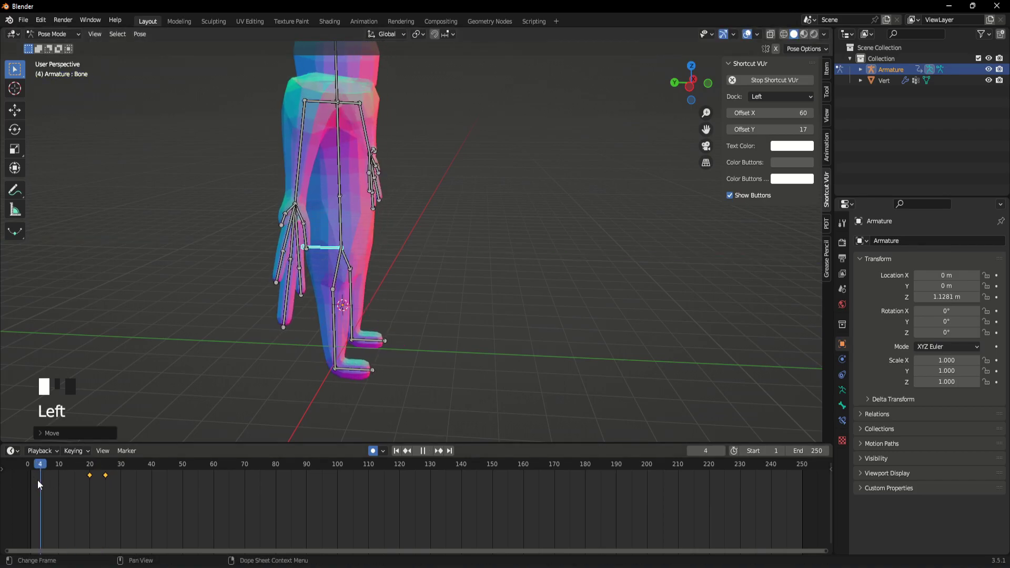
- Replay the walk cycle from near the start, stopping around frame 49 mid-step
key(space)
drag(123, 470, 107, 480)
click(92, 479)
key(space)
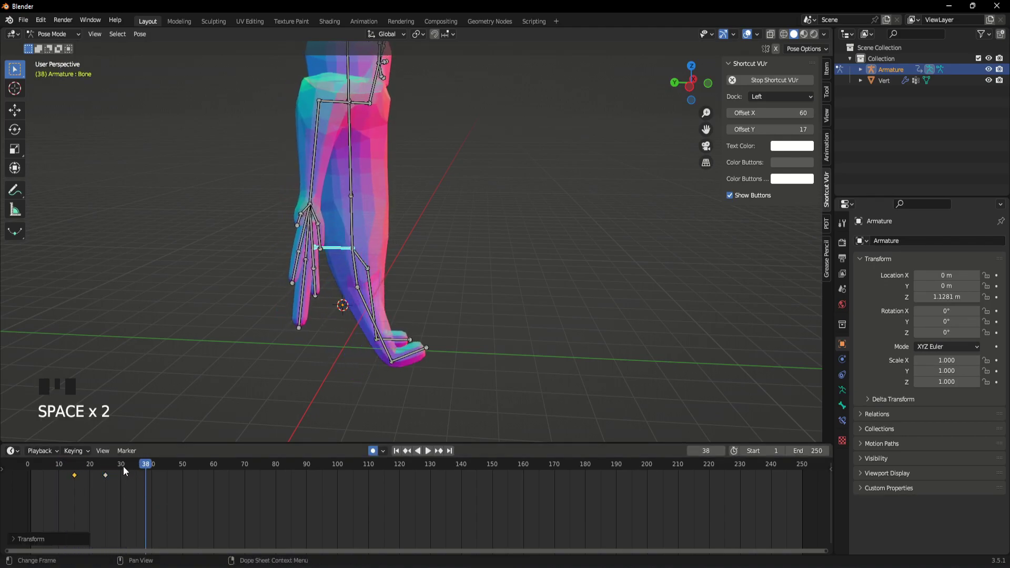
drag(139, 467, 71, 485)
key(space)
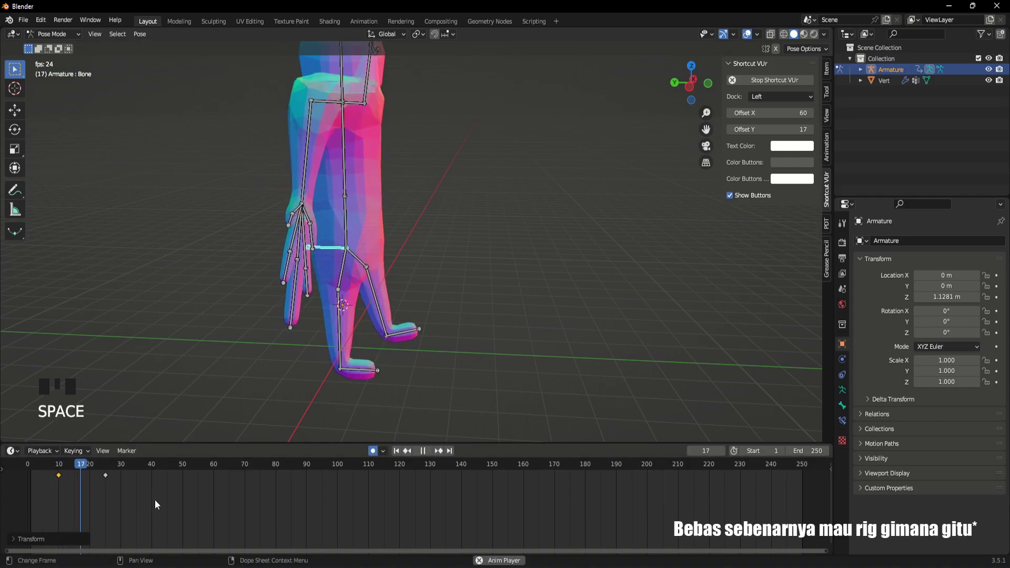
key(space)
- At frame 50, tilt the toe bone and rotate the shin to reposition the bent leg's foot
drag(356, 333, 371, 359)
drag(371, 359, 160, 474)
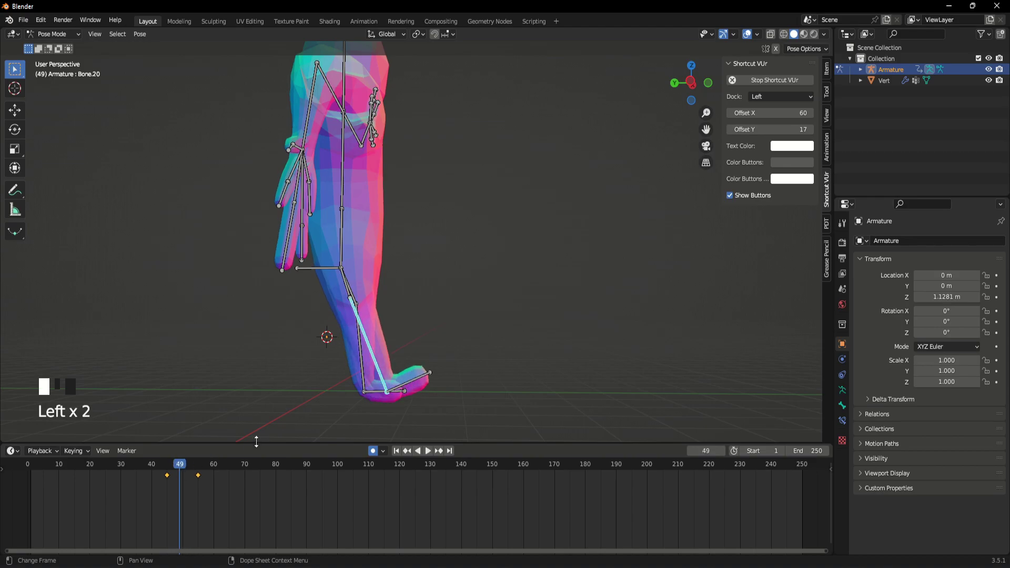
drag(198, 478, 185, 472)
drag(197, 473, 202, 480)
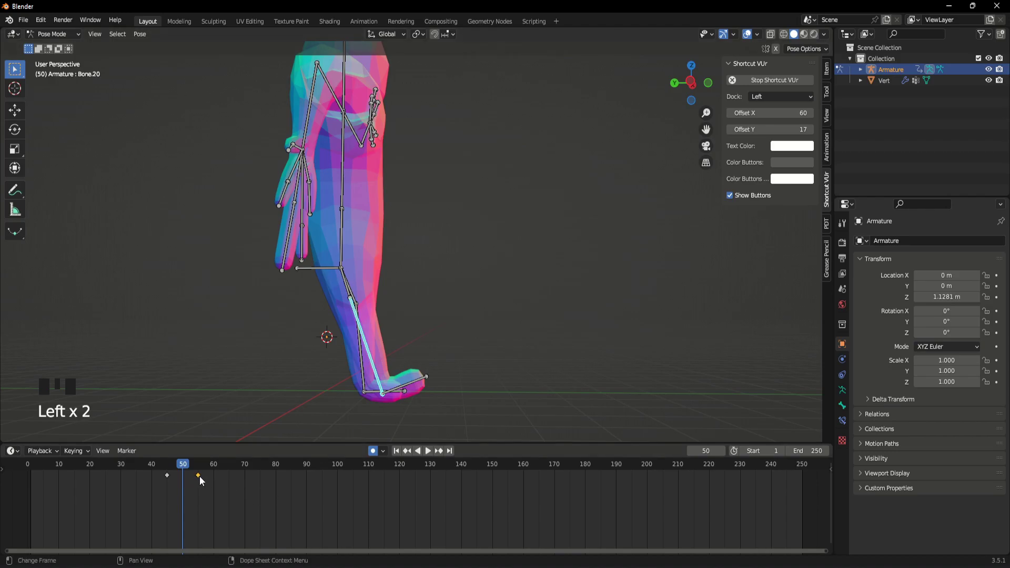
drag(197, 480, 159, 470)
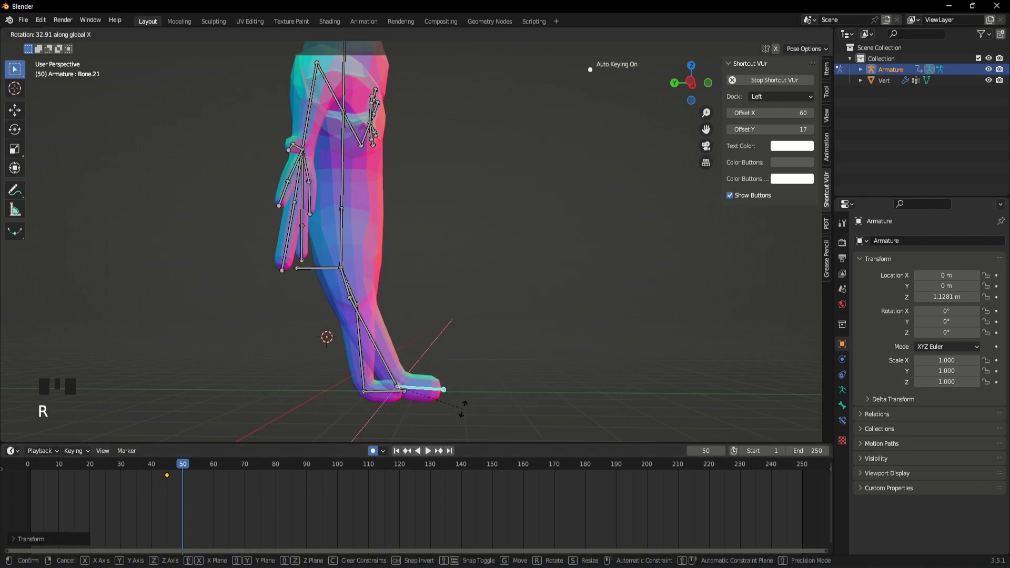
drag(410, 350, 387, 370)
drag(387, 370, 458, 376)
drag(459, 376, 474, 351)
key(g)
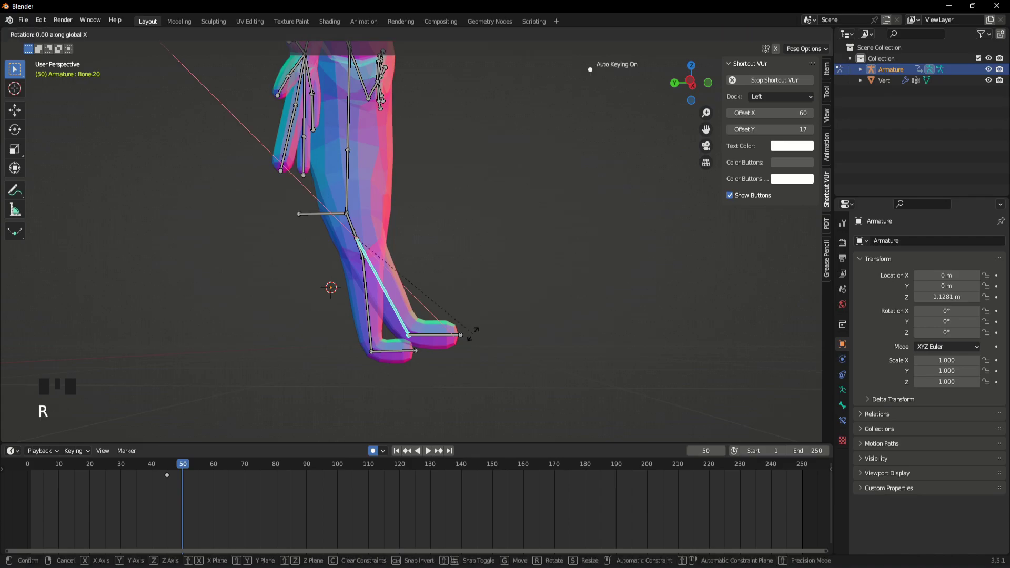
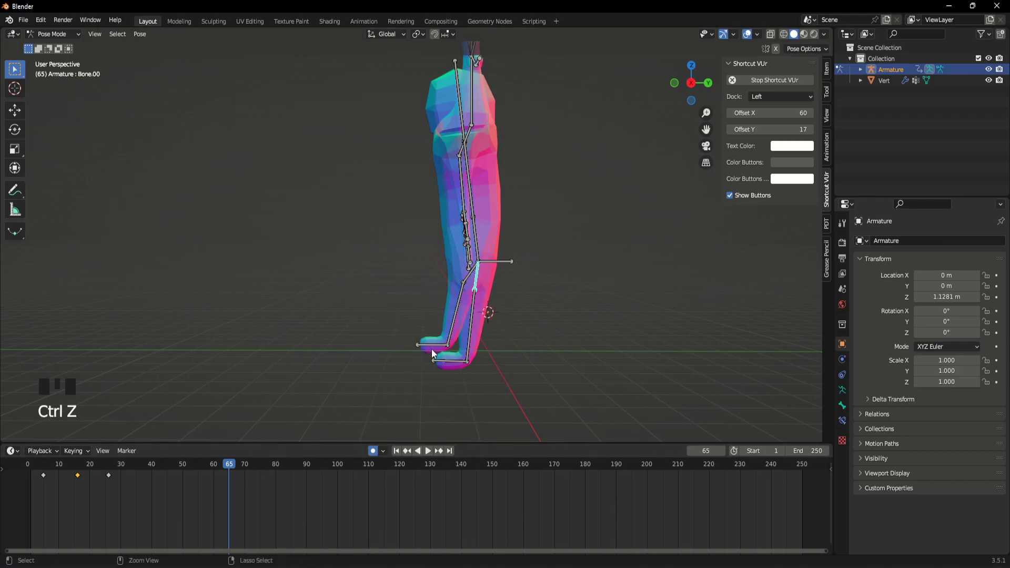
- At frame 60, rotate the other leg's bones into a step, then play the alternating walk
drag(458, 344, 452, 367)
scroll(up, 3)
click(117, 494)
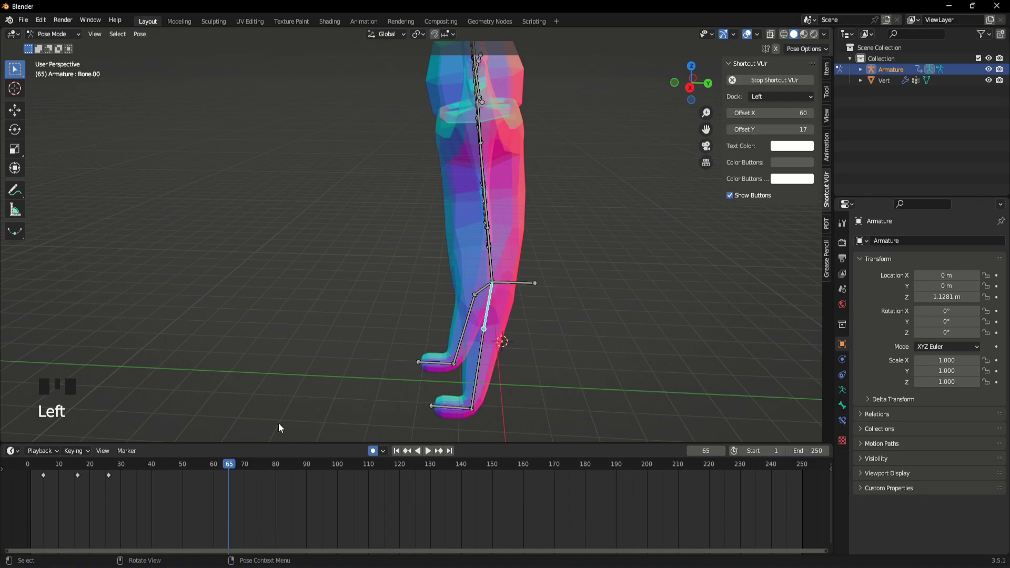
drag(201, 477, 170, 474)
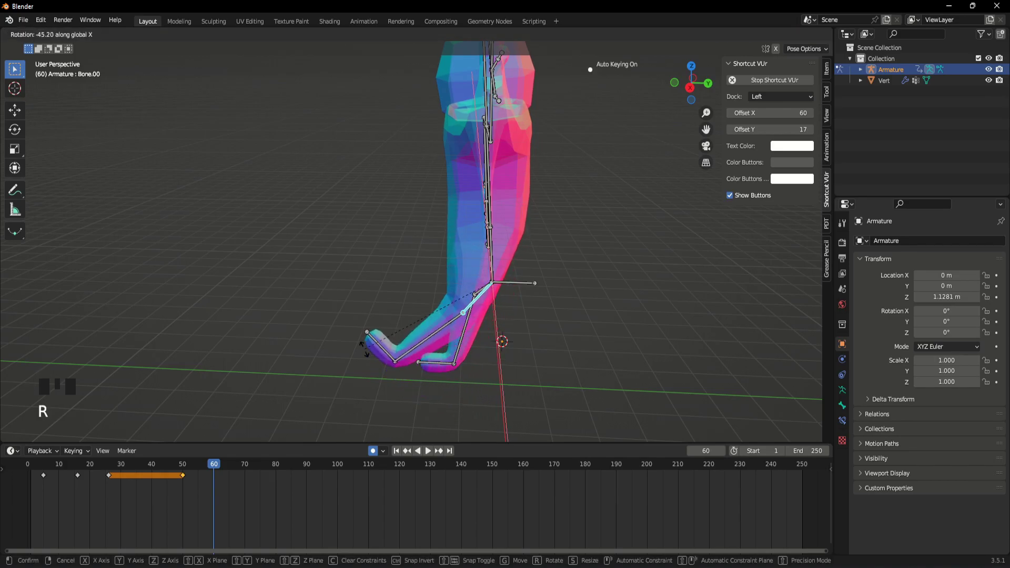
drag(456, 346, 209, 469)
drag(209, 470, 486, 389)
drag(485, 389, 248, 468)
drag(249, 469, 441, 360)
scroll(up, 3)
drag(439, 356, 435, 362)
key(r)
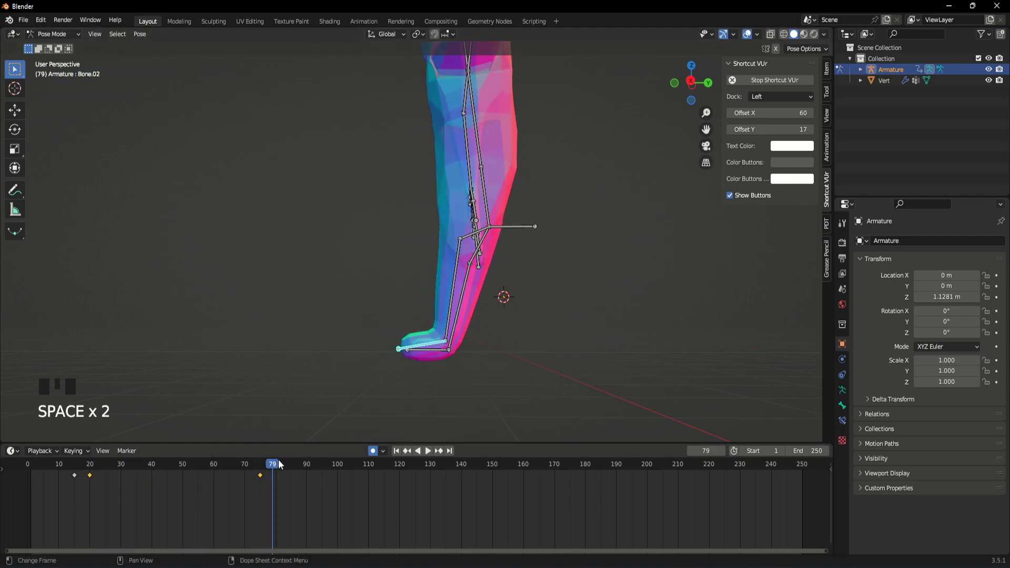
drag(271, 468, 285, 479)
key(space)
- Stop playback and rotate a leg bone at frame 84 to widen the stride
click(264, 471)
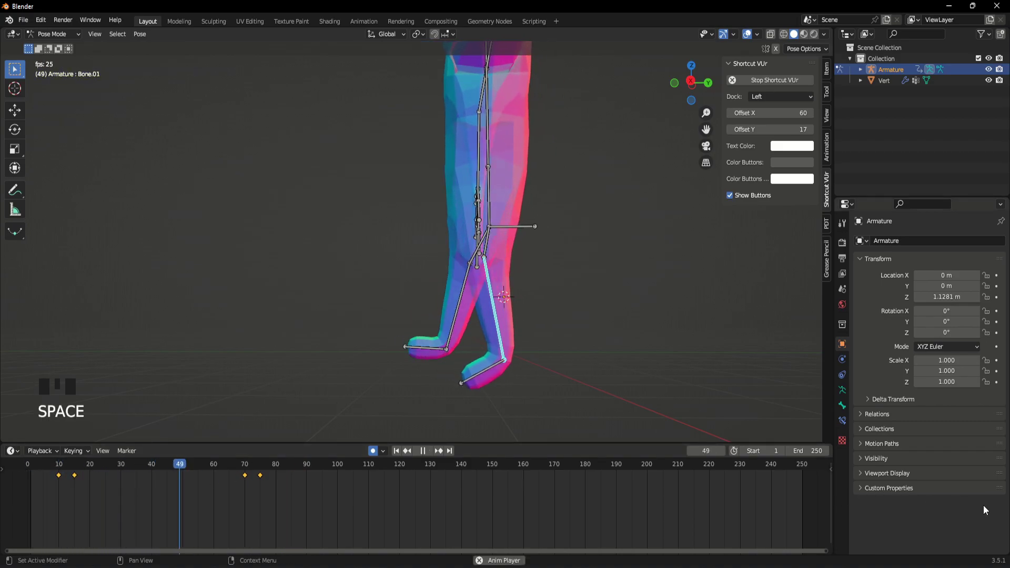
click(447, 367)
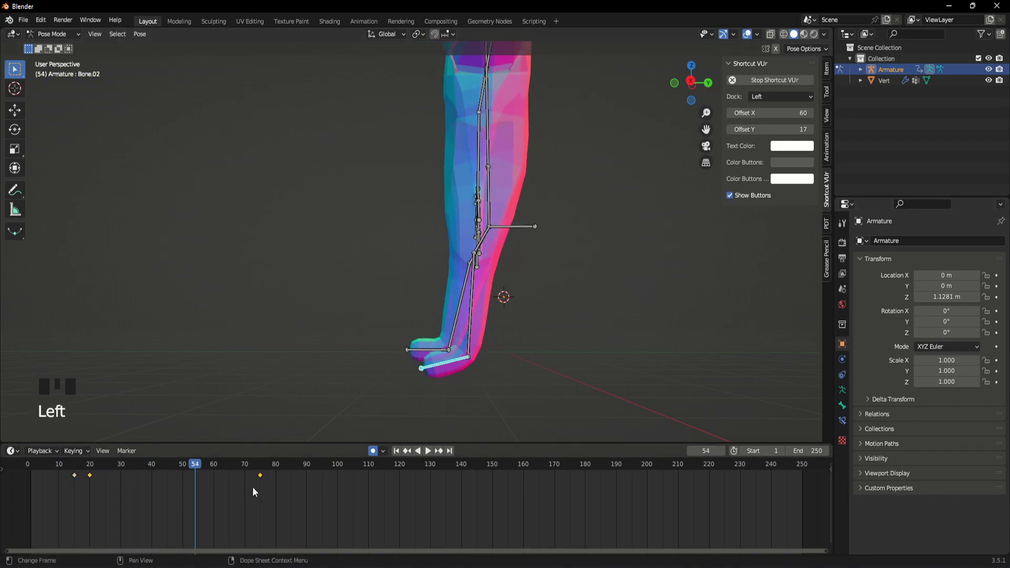
drag(123, 470, 96, 476)
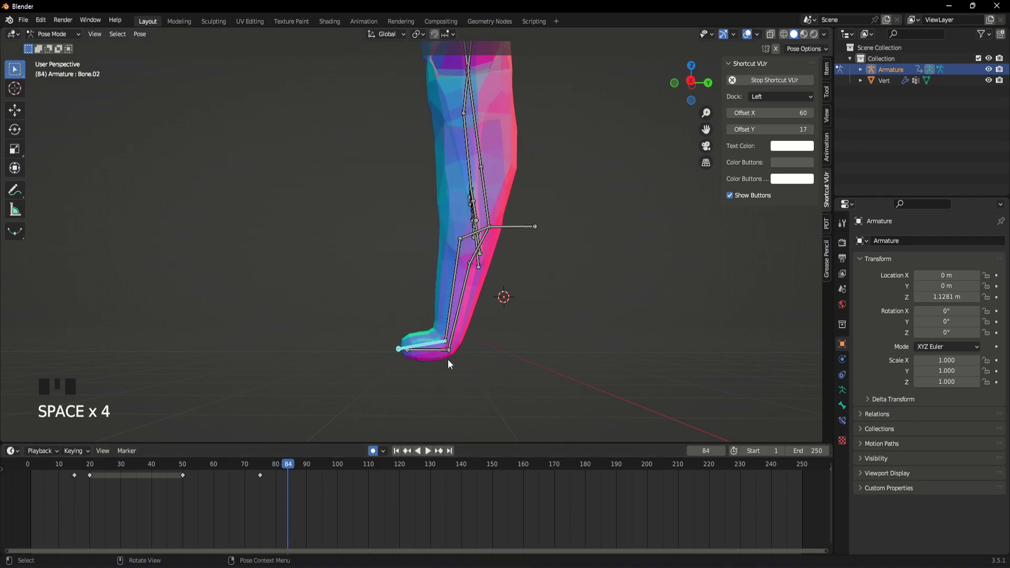
drag(460, 373, 645, 385)
scroll(up, 3)
drag(532, 359, 584, 312)
scroll(up, 3)
- Refine the leg pose from several angles and scrub back to frame 60 showing the lifted foot
drag(358, 284, 419, 279)
scroll(up, 3)
drag(415, 277, 292, 301)
drag(292, 302, 336, 310)
scroll(down, 3)
drag(366, 346, 356, 227)
drag(356, 227, 186, 527)
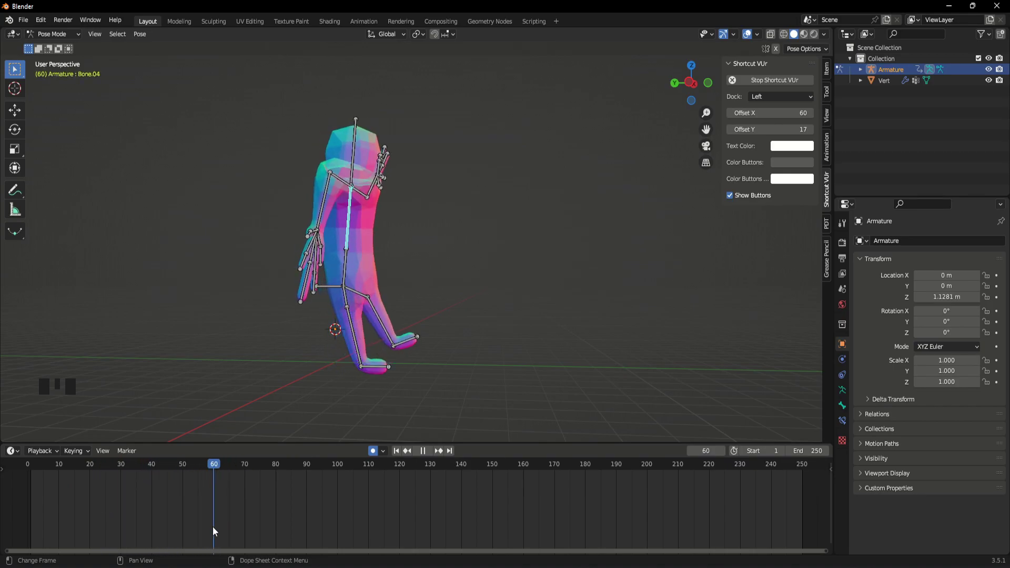
- Scrub to a later frame and line the view up on the legs for the next stride pose
scroll(up, 3)
drag(384, 320, 216, 469)
drag(216, 468, 440, 372)
drag(440, 372, 375, 76)
drag(375, 75, 425, 242)
drag(425, 242, 425, 268)
scroll(up, 3)
drag(277, 468, 482, 241)
drag(482, 241, 449, 290)
drag(426, 336, 389, 342)
drag(389, 341, 415, 370)
drag(414, 370, 401, 397)
- Rotate the thigh bone into the next stride position and play back to check the step
key(r)
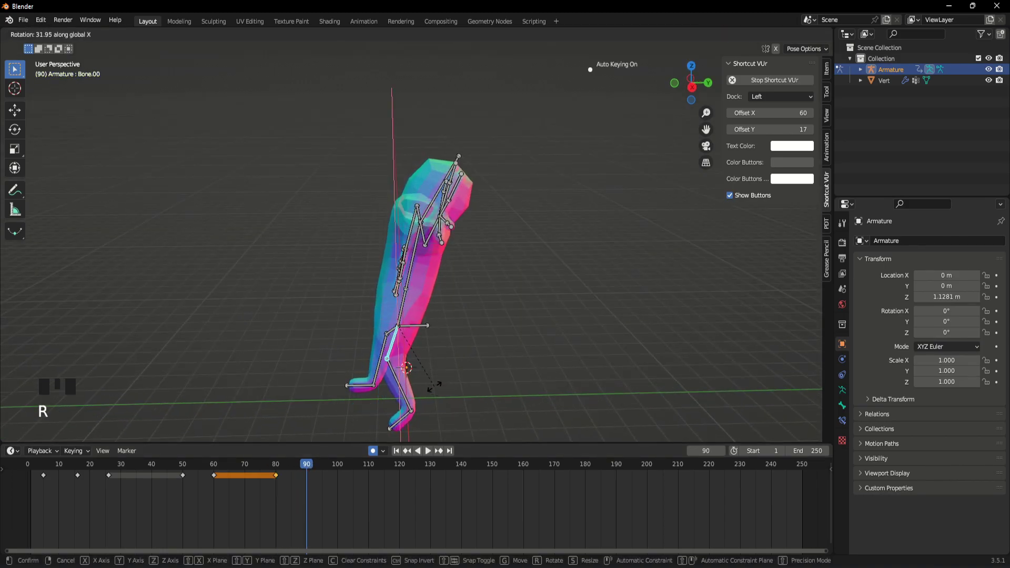
drag(429, 384, 425, 354)
scroll(up, 3)
drag(421, 339, 397, 387)
drag(397, 388, 414, 291)
drag(415, 291, 293, 469)
drag(293, 469, 245, 484)
key(space)
- Refine the shin angle for the stride, scrubbing and replaying the leg cycle between tweaks
drag(346, 358, 381, 258)
scroll(up, 3)
scroll(down, 3)
drag(398, 274, 477, 231)
scroll(up, 3)
drag(293, 470, 202, 491)
key(space)
drag(352, 341, 330, 325)
scroll(down, 3)
key(space)
- Paste the copied leg-cycle pose keyframes further along the timeline after a playback check
middle_click(350, 321)
drag(311, 468, 322, 308)
scroll(down, 3)
drag(327, 308, 445, 321)
key(space)
drag(420, 327, 450, 296)
scroll(up, 3)
key(shift+space)
- Raise the arm bones with the hand spread and set the frame to 100 for that key
drag(524, 247, 402, 213)
drag(402, 213, 410, 117)
drag(411, 117, 399, 216)
drag(399, 216, 432, 306)
scroll(up, 3)
drag(314, 471, 147, 481)
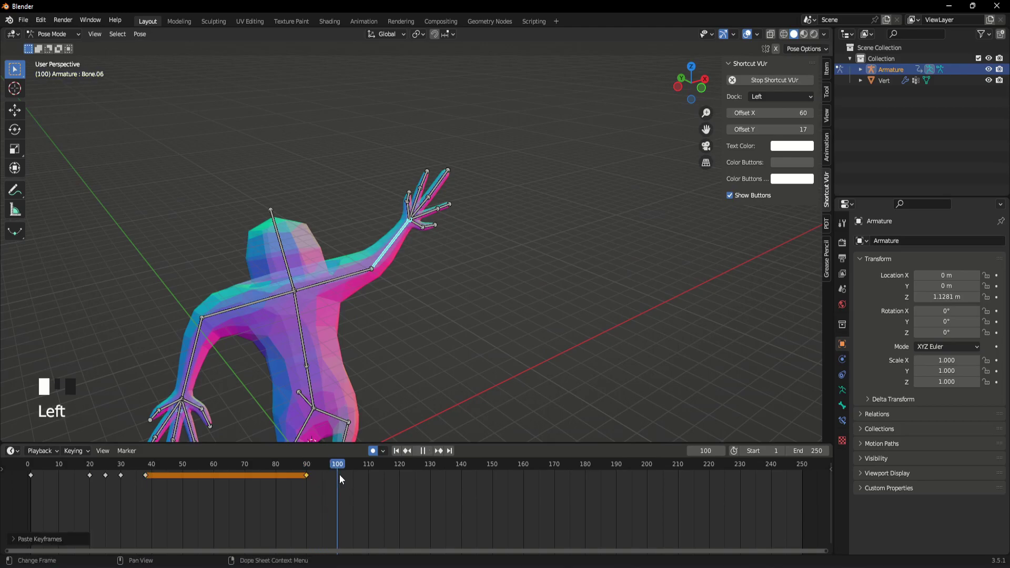
- At frame 110, rotate the raised upper arm so it stretches out sideways
drag(466, 292, 438, 275)
scroll(up, 3)
drag(441, 302, 509, 305)
key(r)
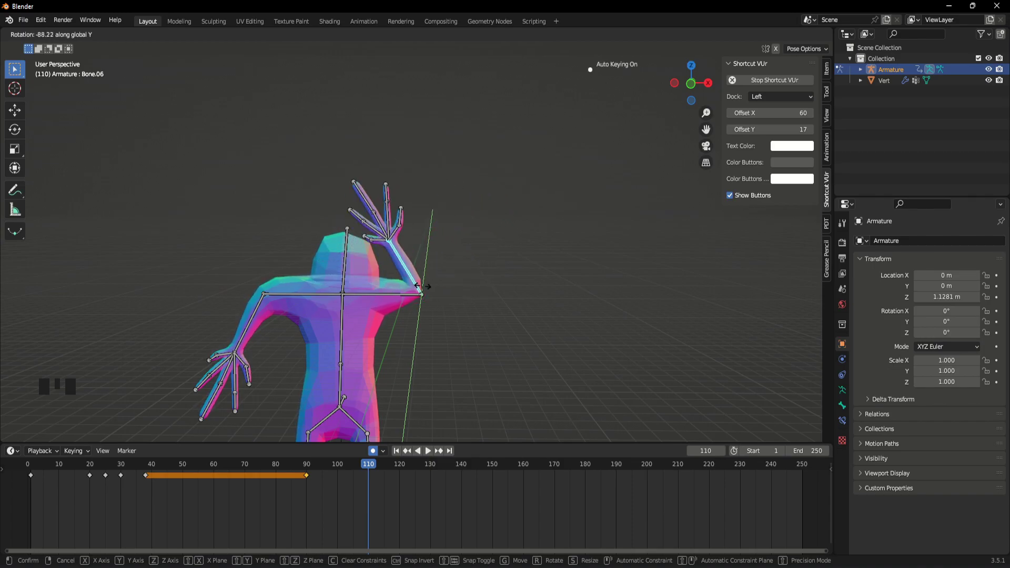
drag(432, 289, 411, 267)
scroll(up, 3)
drag(412, 267, 450, 316)
- Rotate the arm again along Y and X for the wave and play back to check it
key(r)
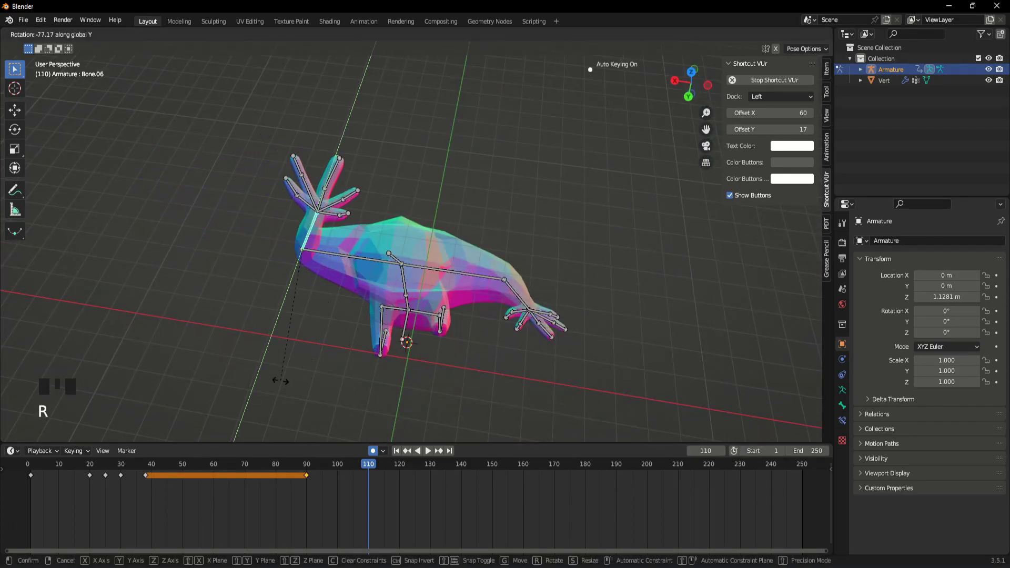
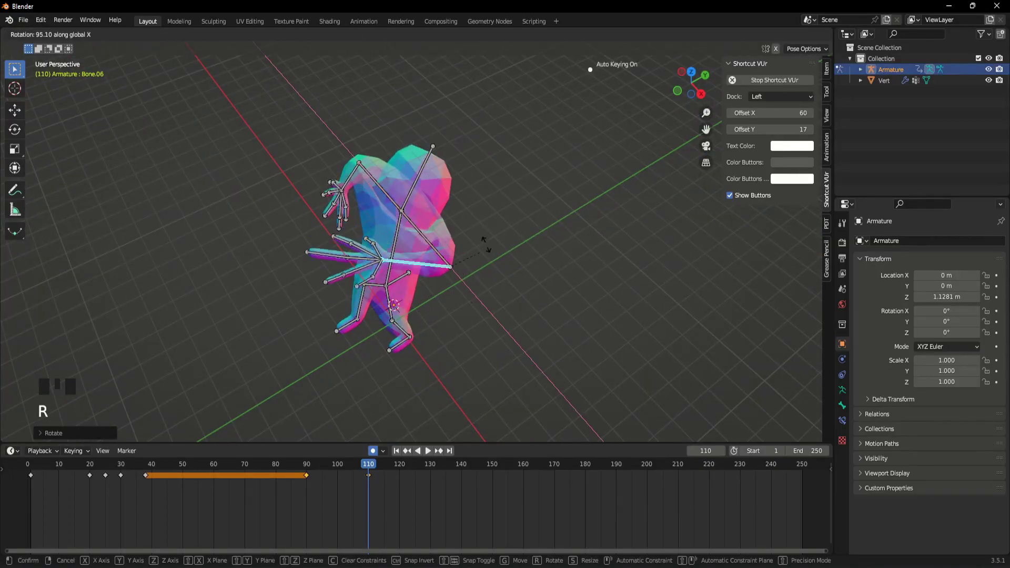
drag(453, 260, 496, 364)
key(r)
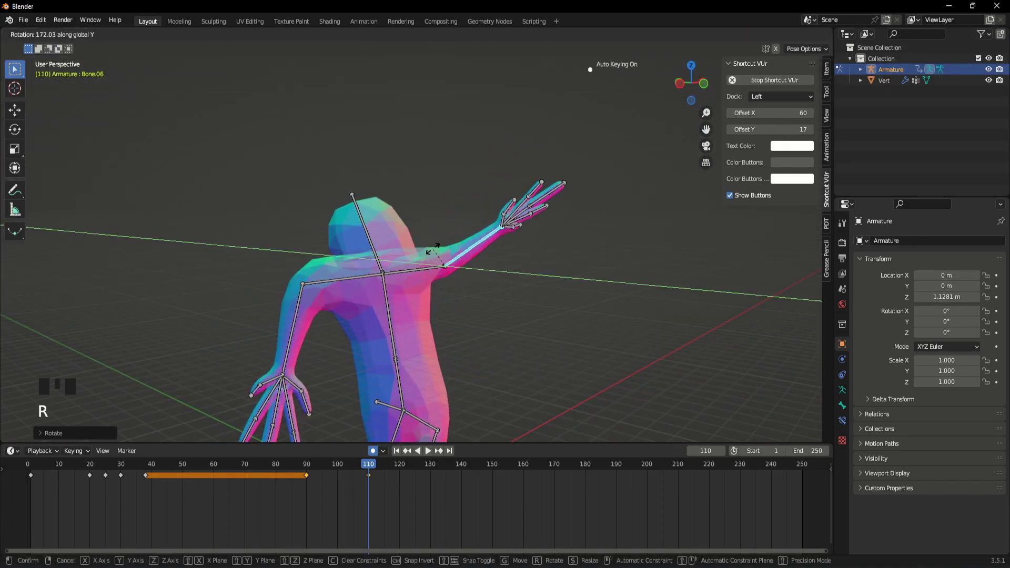
drag(436, 314, 366, 472)
drag(366, 473, 316, 493)
key(space)
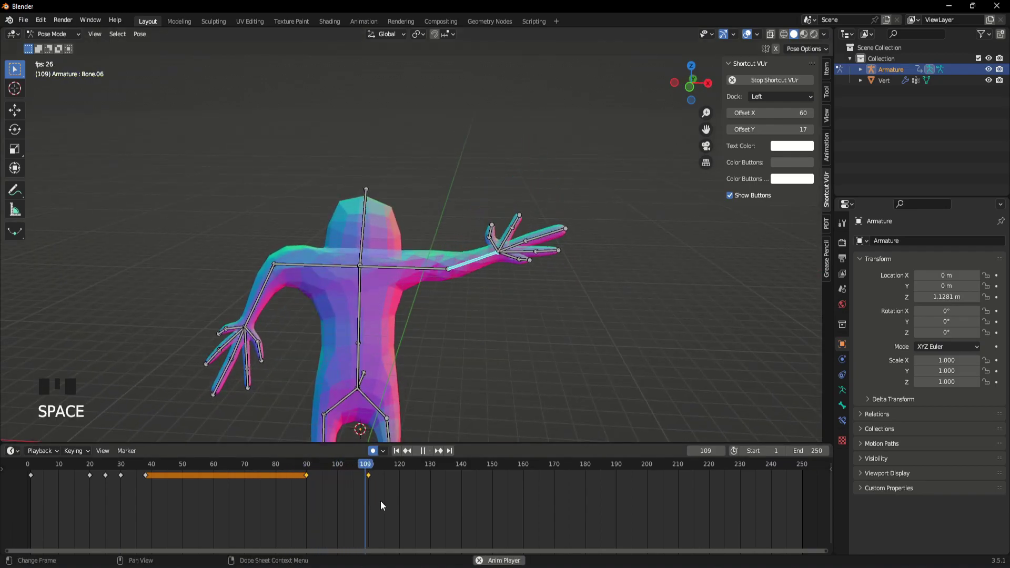
- Move to frame 114 and rotate the arm upward into the next wave pose
drag(468, 307, 482, 318)
scroll(up, 3)
key(r)
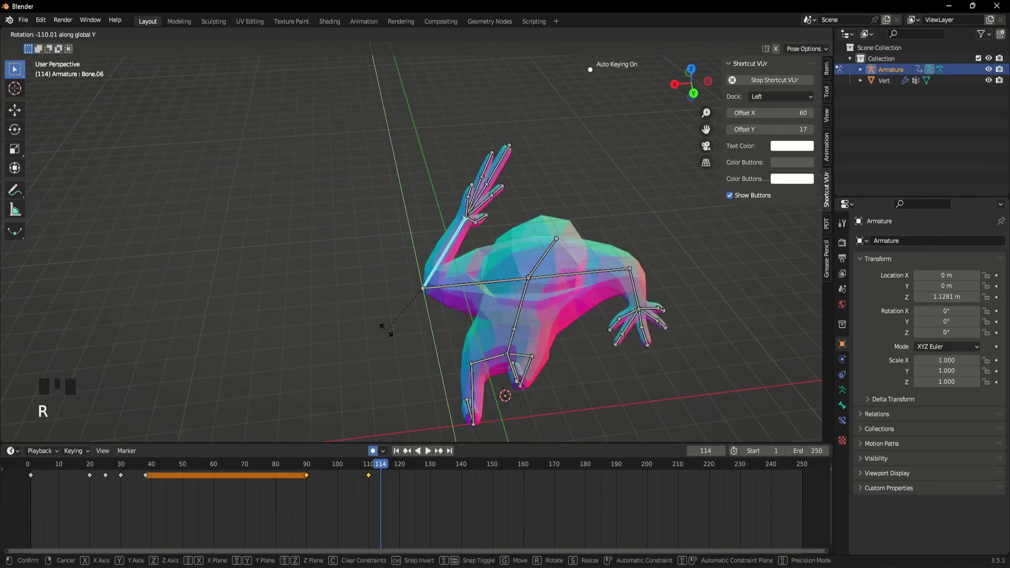
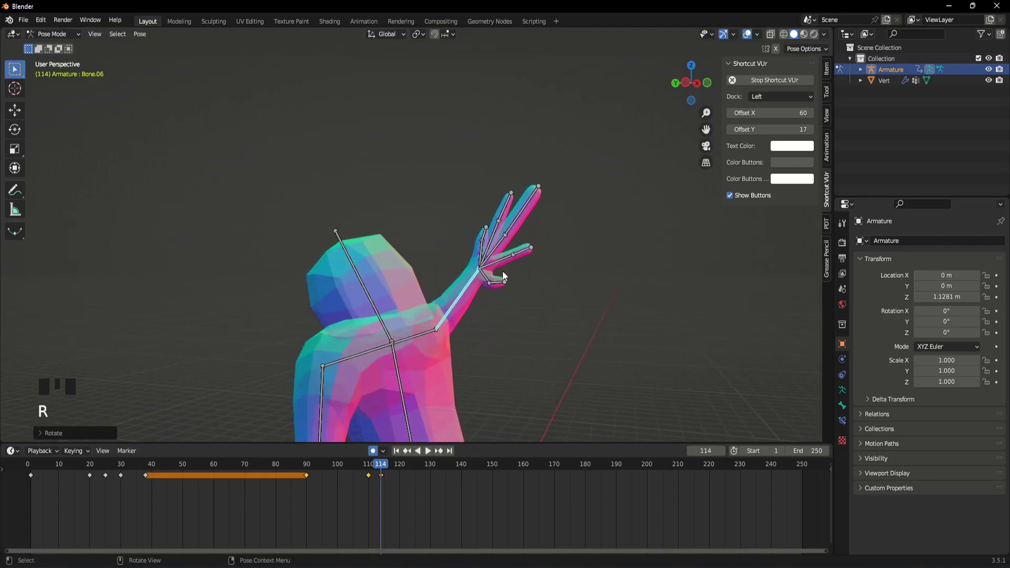
- Bring the raised hand up close in the viewport to work on the fingers
drag(515, 322, 538, 329)
scroll(up, 3)
drag(451, 267, 462, 259)
drag(462, 259, 504, 298)
scroll(up, 3)
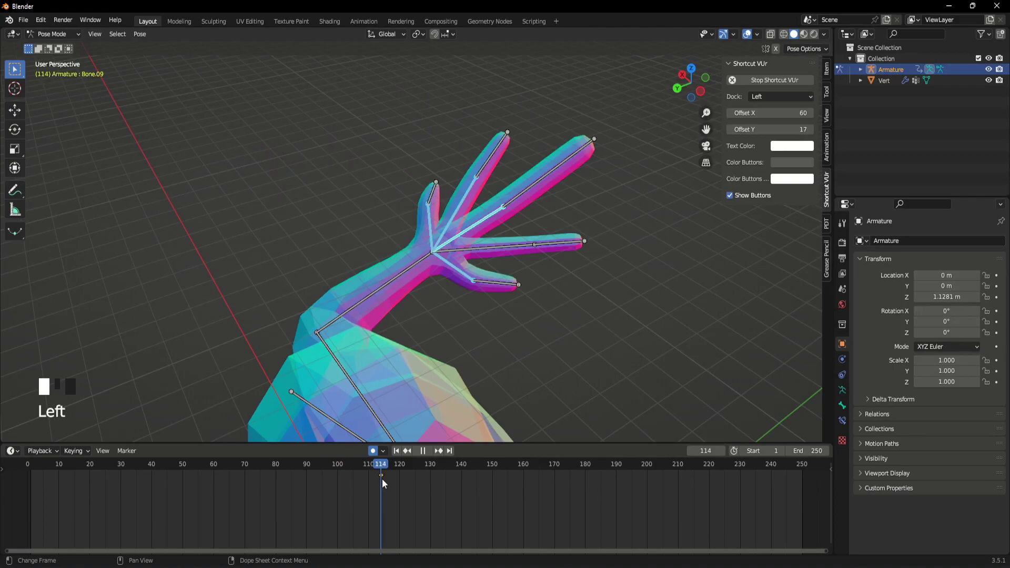
drag(516, 293, 594, 363)
- Rotate the finger bones into a spread wave pose and insert a keyframe around frame 113
key(r)
scroll(up, 3)
drag(550, 307, 518, 243)
drag(517, 243, 559, 315)
scroll(down, 3)
key(i)
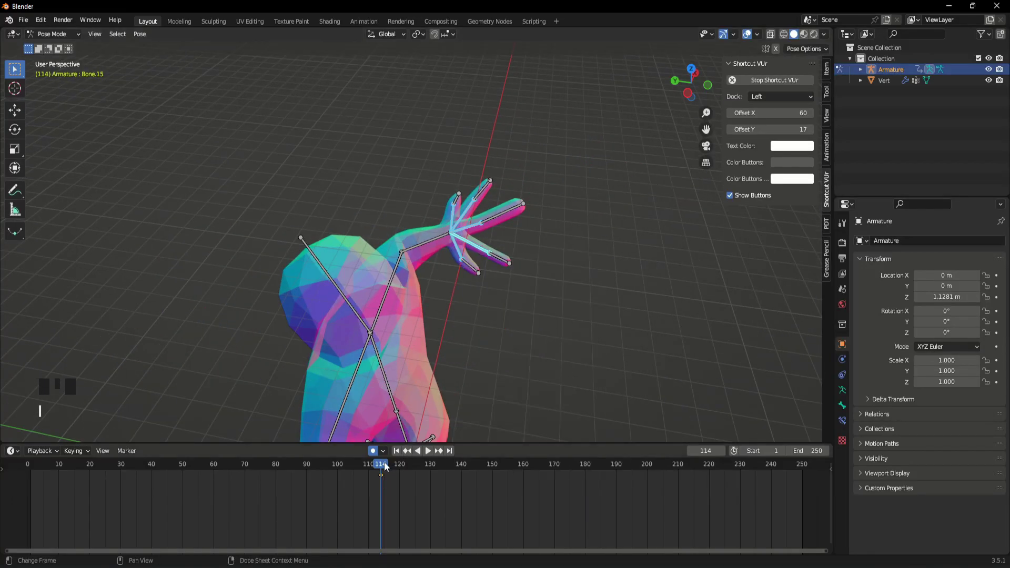
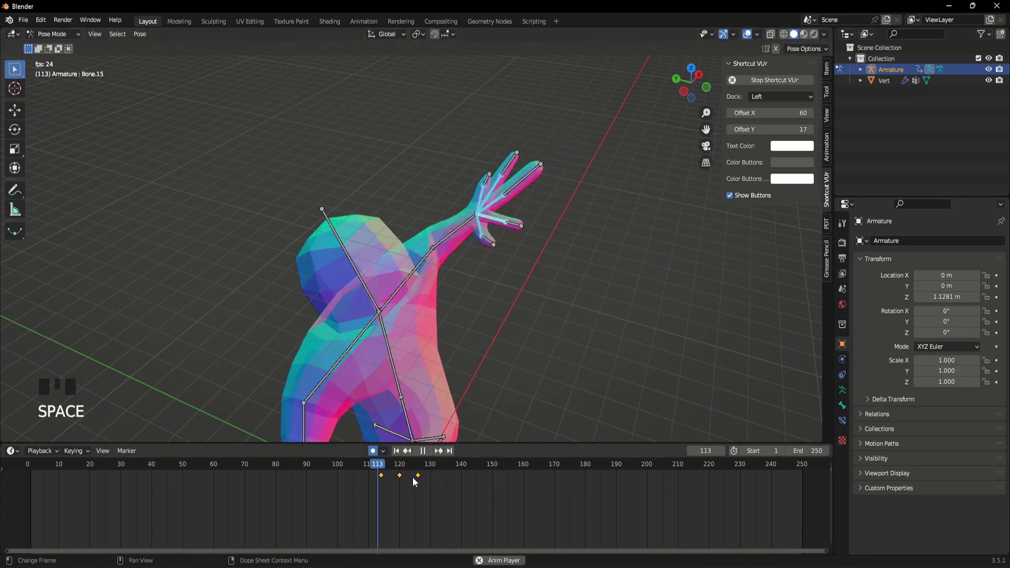
- Scrub back to the start and play the full walk-then-wave animation, orbiting to watch it
drag(499, 300, 437, 469)
drag(436, 469, 380, 471)
key(space)
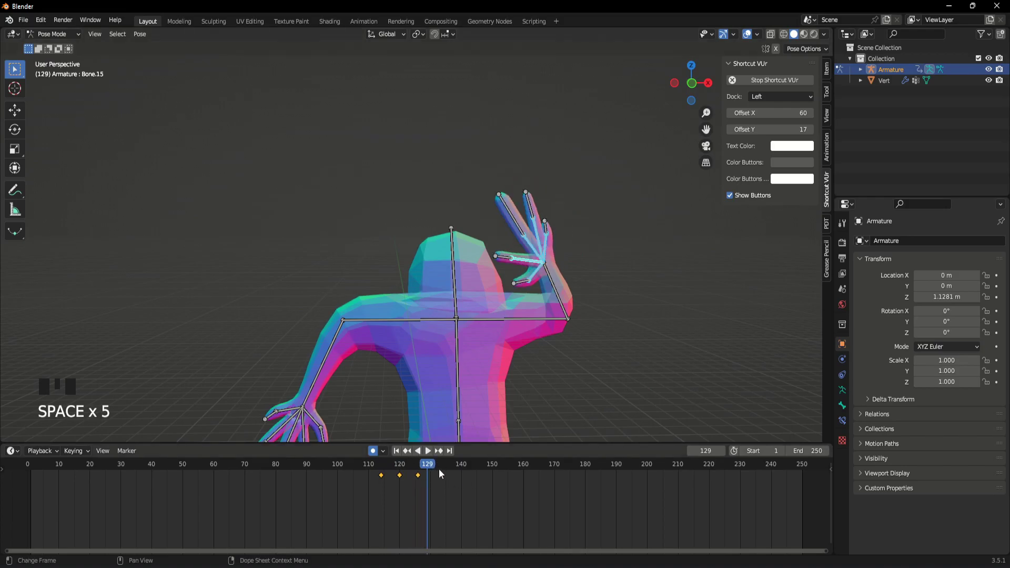
drag(419, 469, 356, 287)
scroll(down, 3)
drag(361, 286, 456, 341)
scroll(up, 3)
key(space)
drag(446, 329, 457, 325)
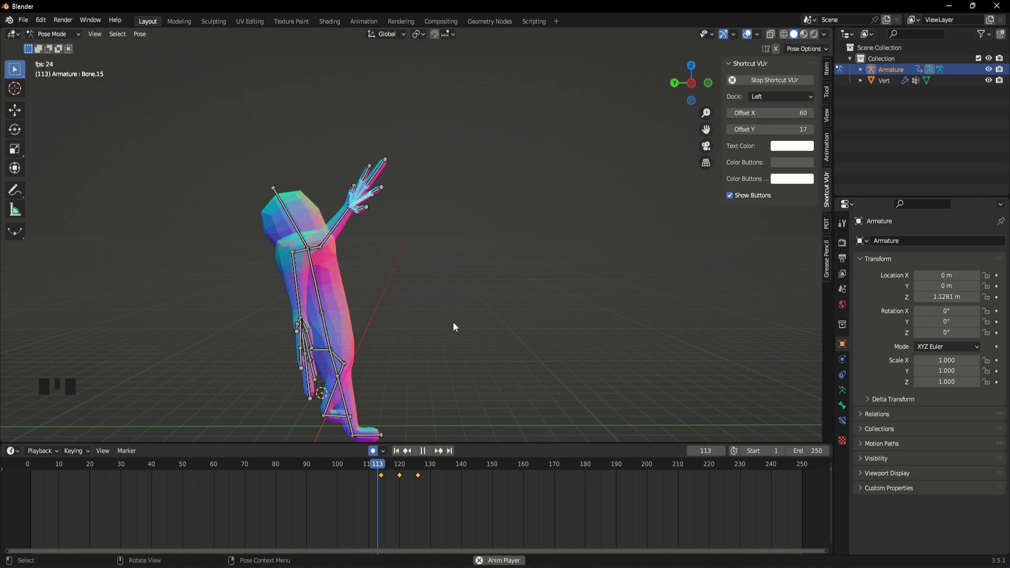